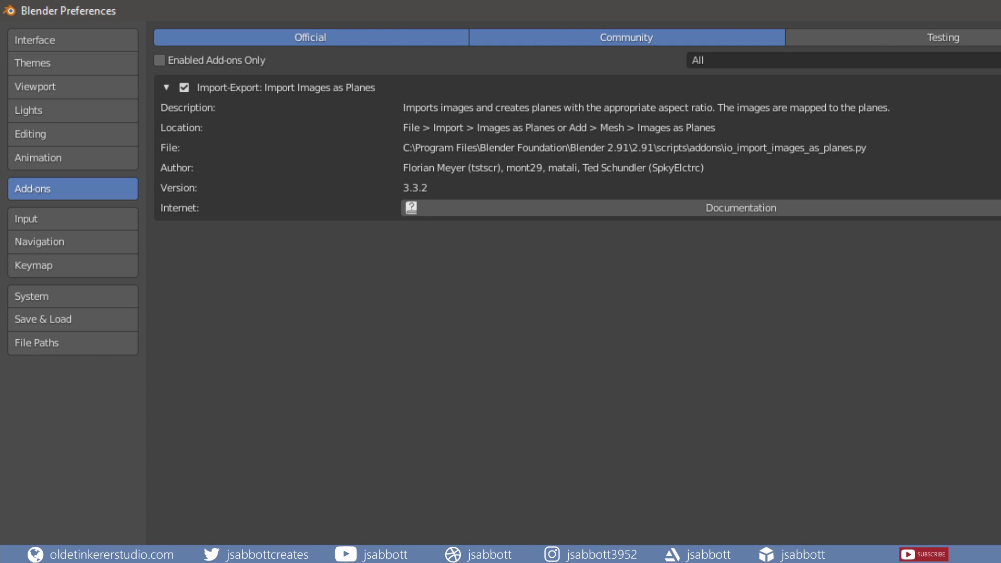
# - Import warning.png as an image plane beside the cylinder and cube
pyautogui.press('Delete')
pyautogui.moveTo(397, 10); pyautogui.dragTo(24, 25)
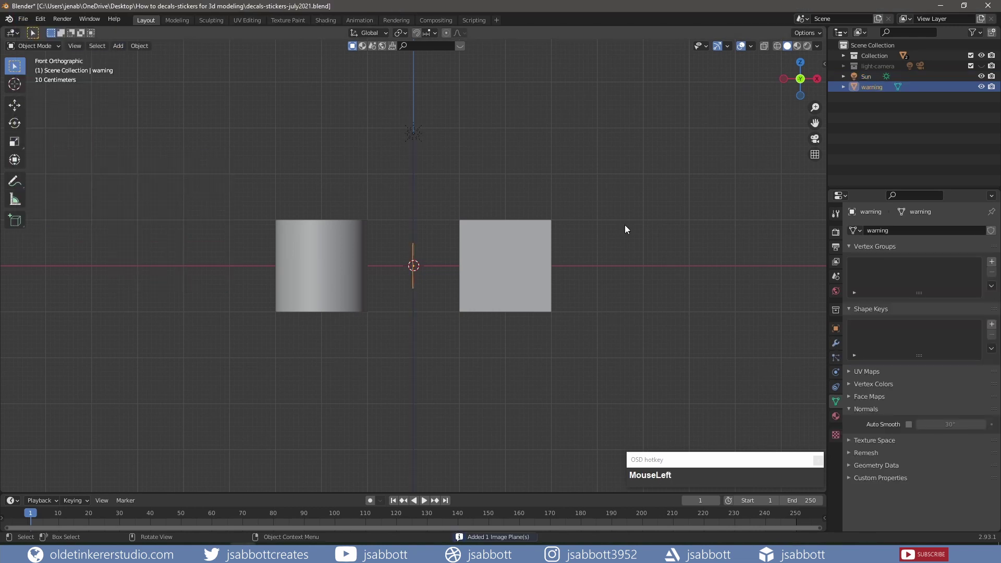
# - Rotate the warning plane upright about Z to face the cube and move it along Y toward it
pyautogui.press('r')
pyautogui.press('z')
pyautogui.press('KP_9')
pyautogui.click(798, 48)
pyautogui.press('r')
pyautogui.press('z')
pyautogui.press('KP_1')
pyautogui.press('KP_8')
pyautogui.press('KP_7')
pyautogui.press('g')
pyautogui.press('y')
pyautogui.click(460, 264)
# - Slide the warning plane along X, scale it down and position it over the cube's front face
pyautogui.press('KP_1')
pyautogui.press('g')
pyautogui.press('x')
pyautogui.click(547, 264)
pyautogui.press('s')
pyautogui.click(628, 227)
pyautogui.press('g')
pyautogui.press('x')
# - Set the warning material's Shadow Mode to None, keeping Alpha Blend, and return to front view
pyautogui.click(621, 236)
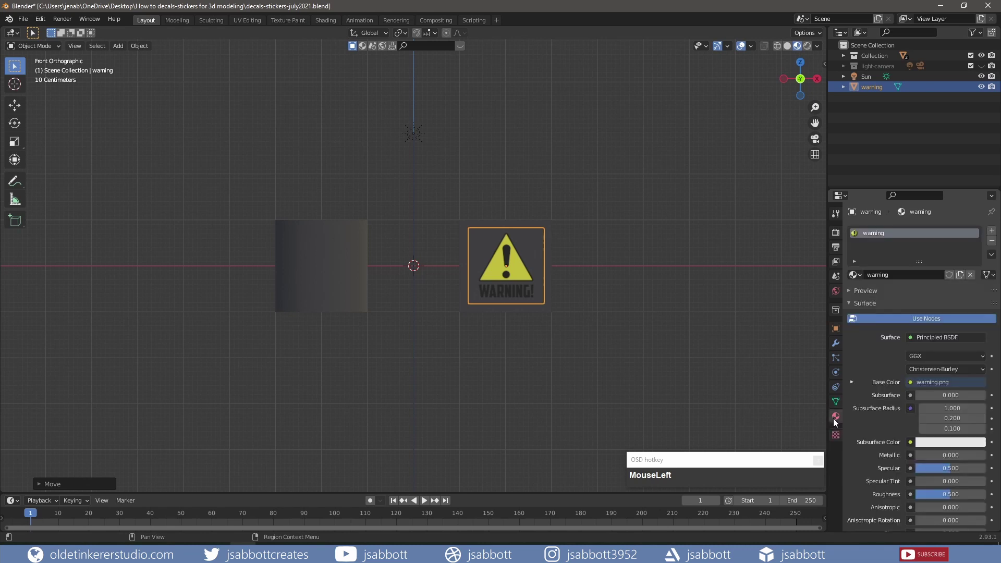
pyautogui.scroll(-3)
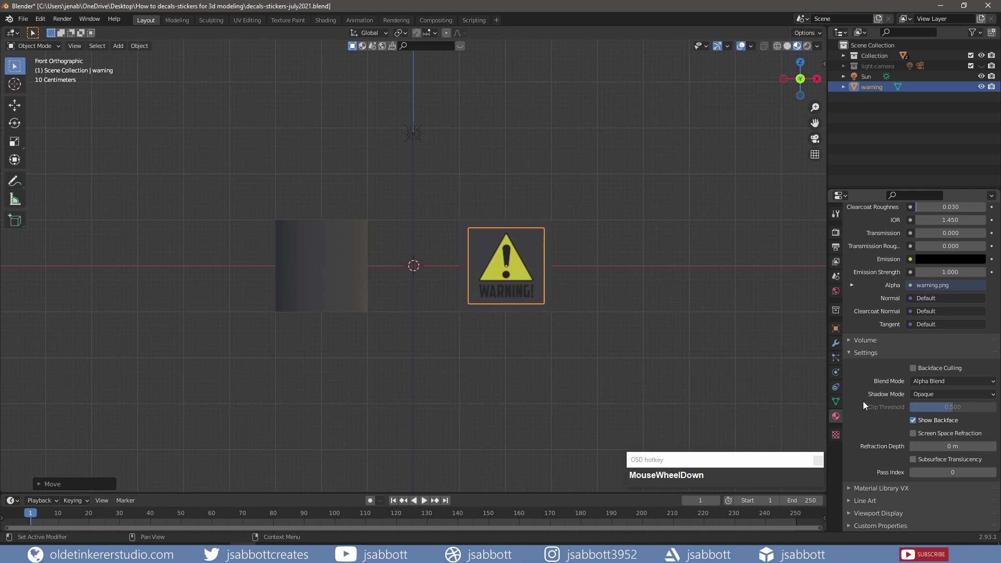
pyautogui.click(929, 396)
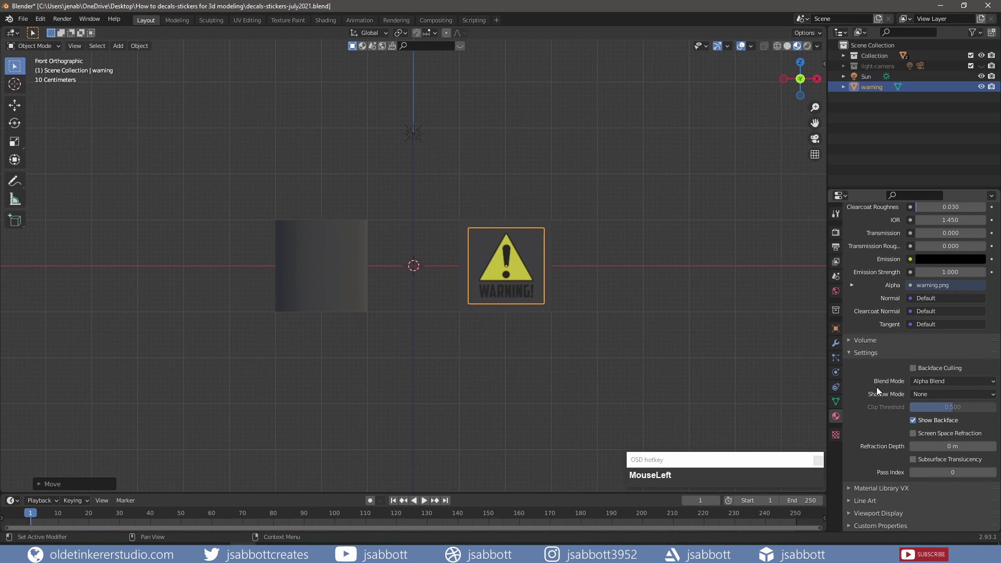
pyautogui.press('KP_1')
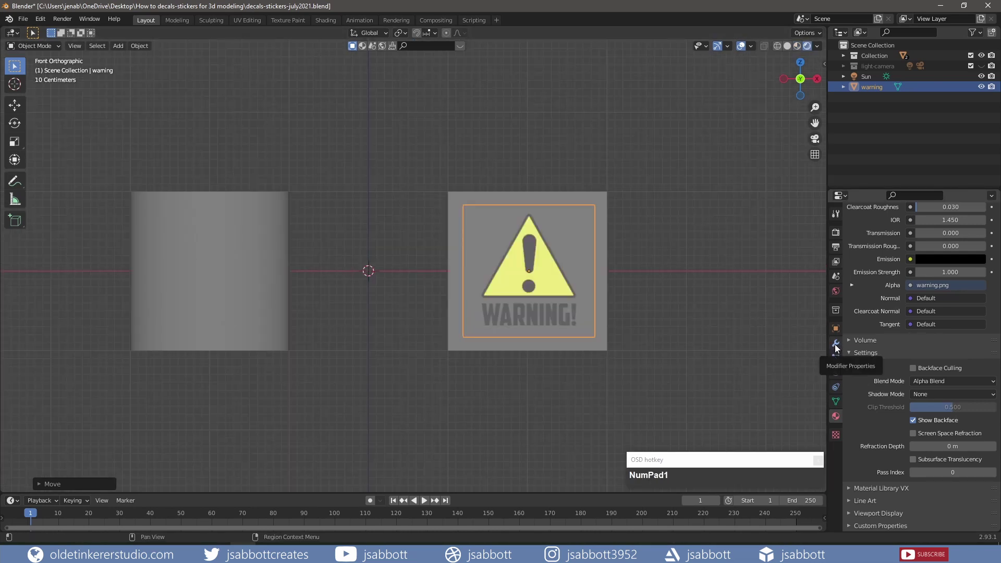
# - Add a Shrinkwrap modifier targeting the Cube with 0.01 m offset and inspect it from several angles
pyautogui.click(838, 347)
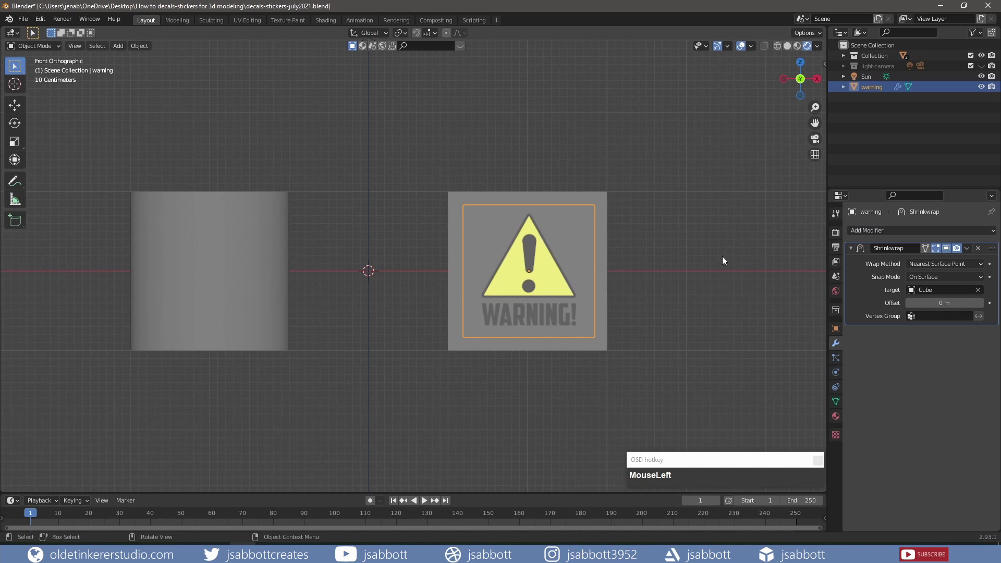
pyautogui.moveTo(687, 231); pyautogui.dragTo(693, 290)
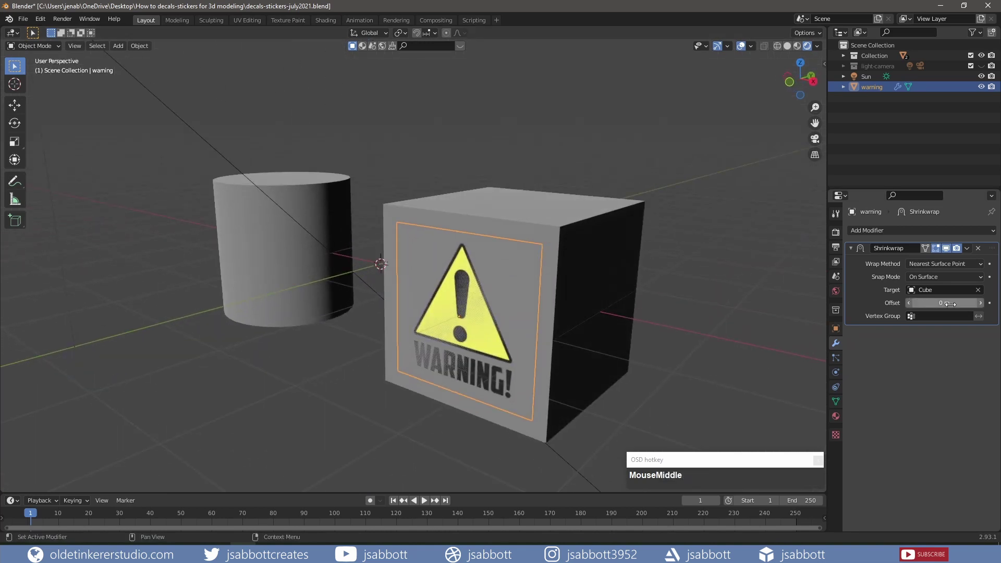
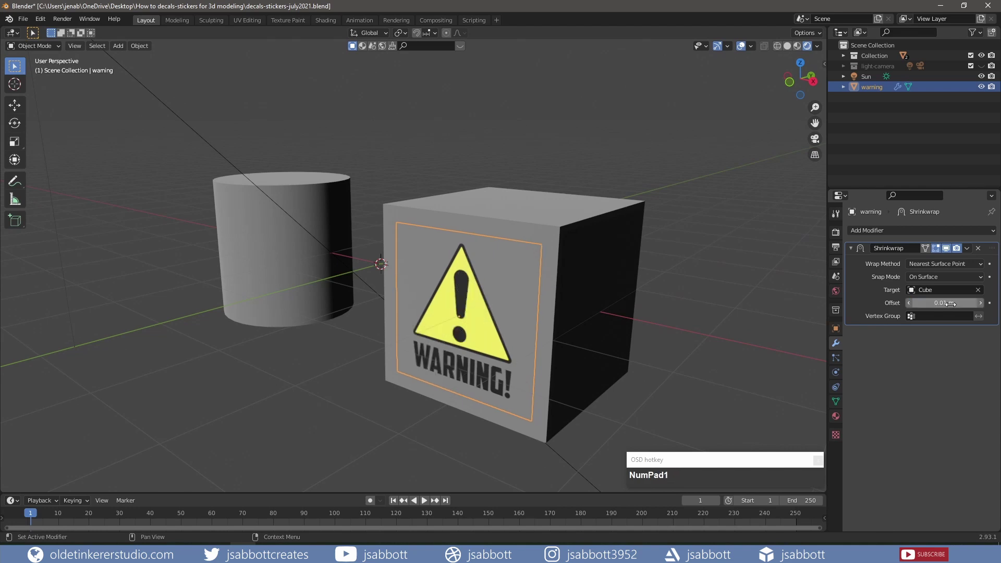
pyautogui.middleClick(636, 316)
pyautogui.click(685, 293)
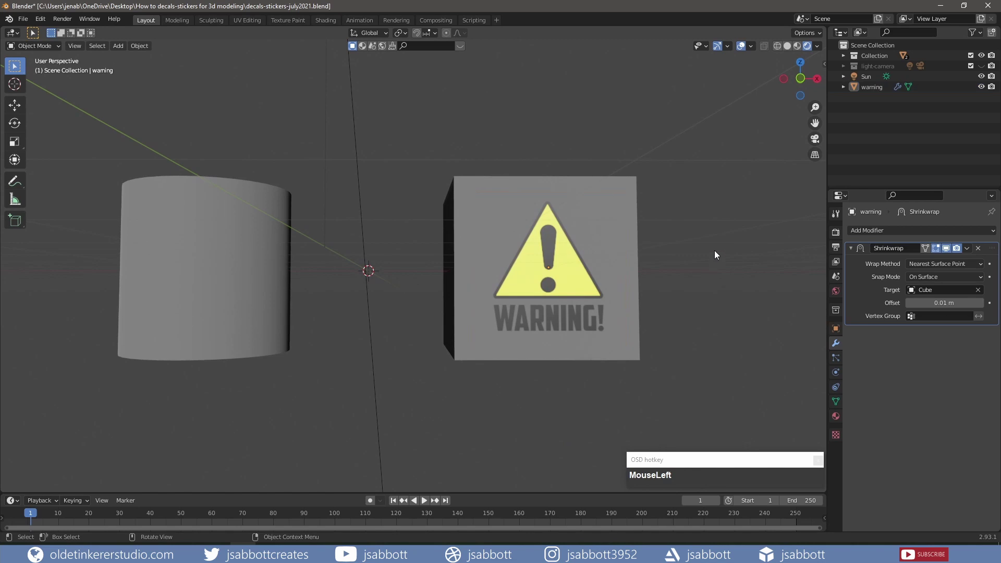
pyautogui.moveTo(717, 253); pyautogui.dragTo(704, 269)
pyautogui.press('KP_1')
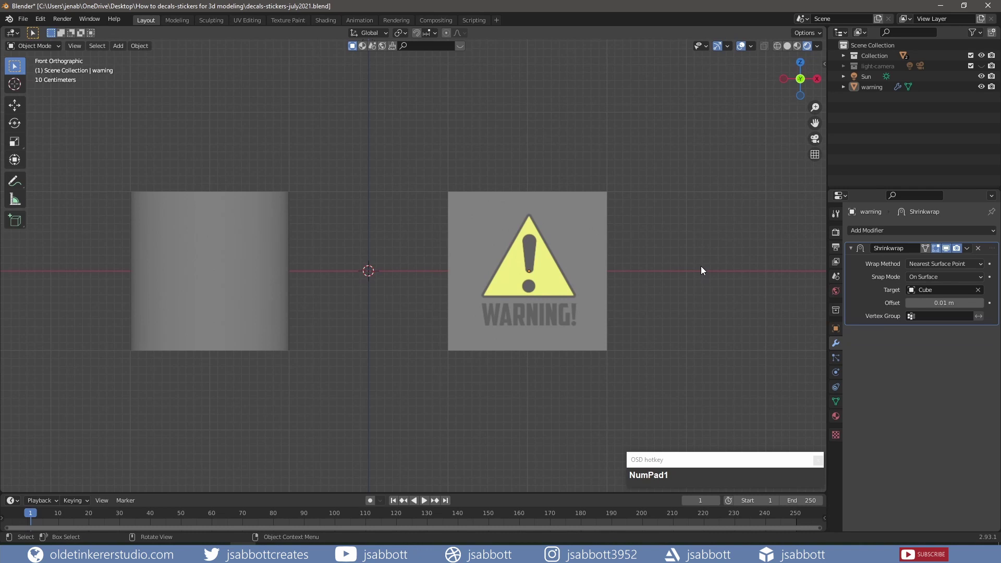
# - Import vent.png as an image plane and rotate it upright to face the cylinder
pyautogui.press('shift+a')
pyautogui.click(23, 22)
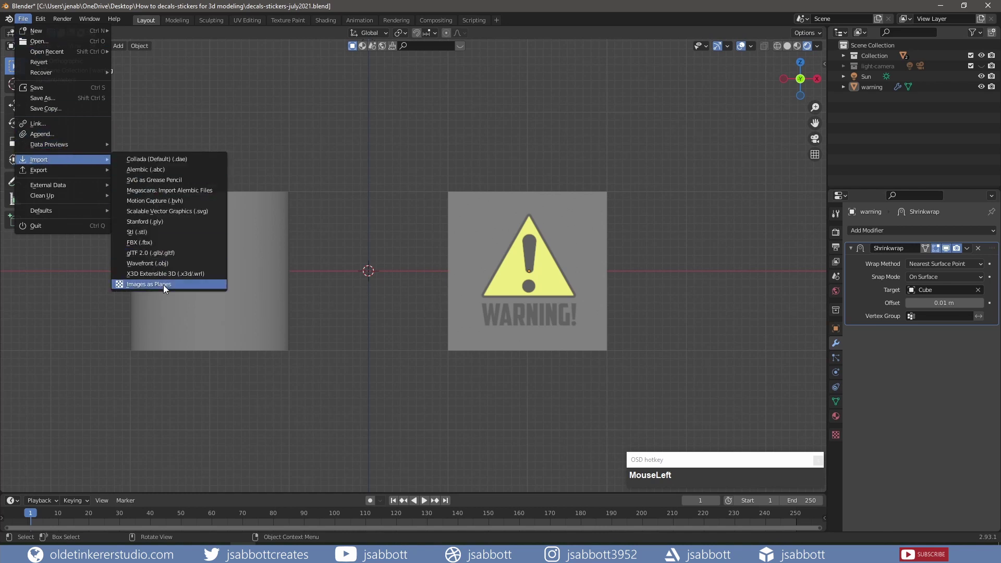
pyautogui.press('r')
pyautogui.press('z')
pyautogui.press('KP_9')
pyautogui.press('KP_0')
pyautogui.press('KP_7')
pyautogui.press('g')
pyautogui.press('y')
pyautogui.click(375, 344)
# - Move the vent plane along X and Y onto the cylinder front, set Alpha Blend and Shadow Mode None
pyautogui.press('g')
pyautogui.press('x')
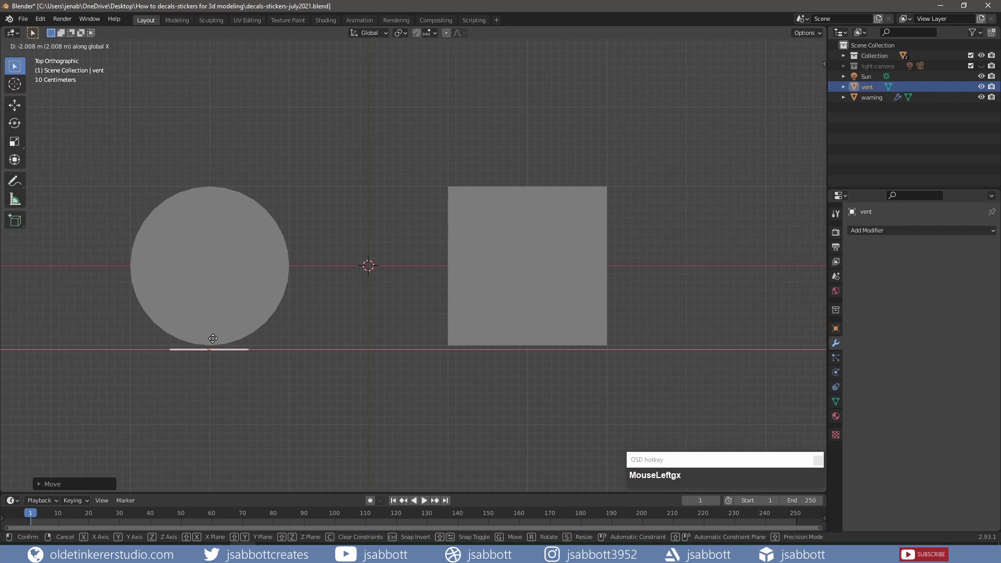
pyautogui.click(216, 342)
pyautogui.press('g')
pyautogui.press('y')
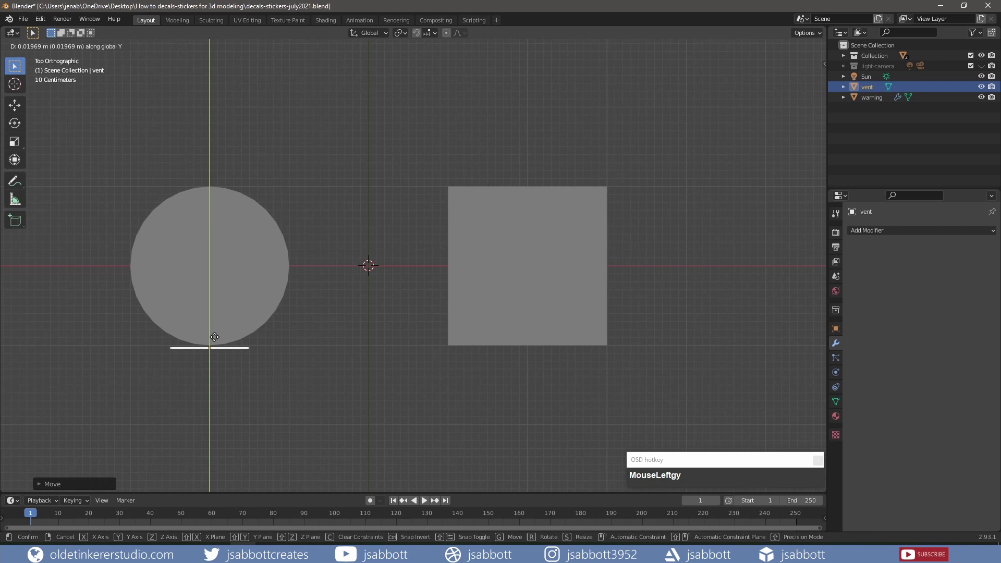
pyautogui.press('KP_1')
pyautogui.click(838, 416)
pyautogui.scroll(-3)
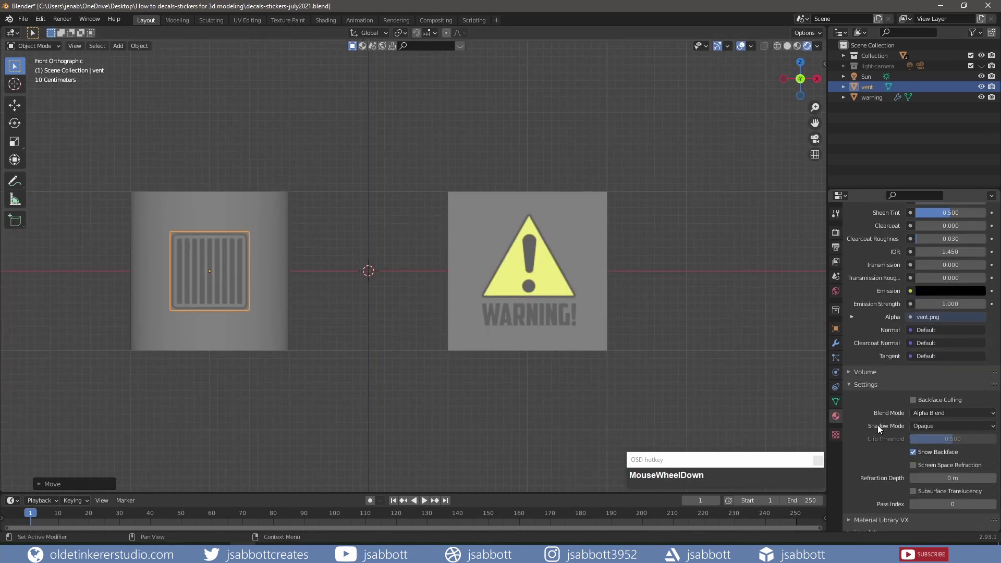
pyautogui.click(926, 430)
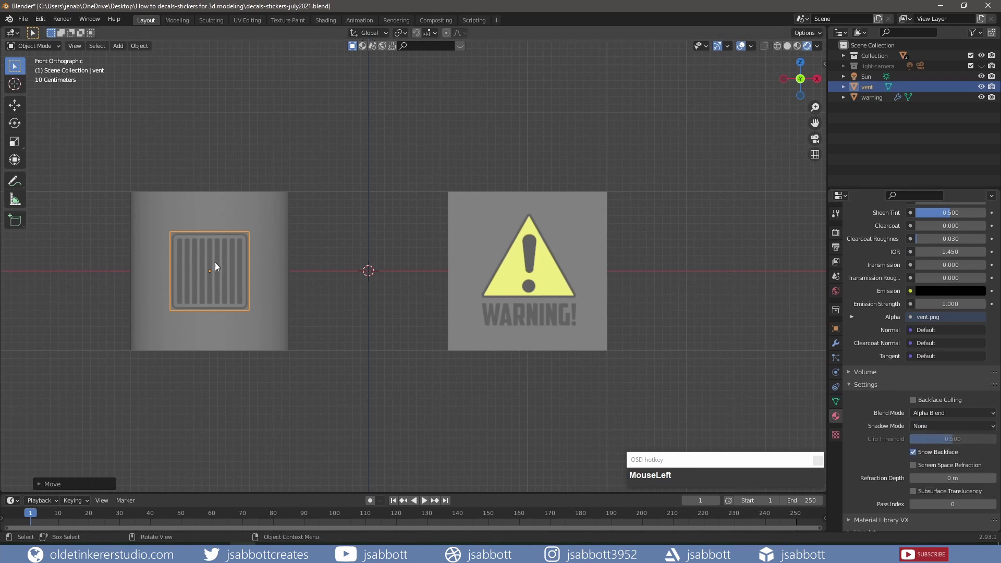
# - Subdivide the vent plane's mesh with 20 cuts in Edit Mode and return to Object Mode
pyautogui.press('Tab')
pyautogui.rightClick(217, 266)
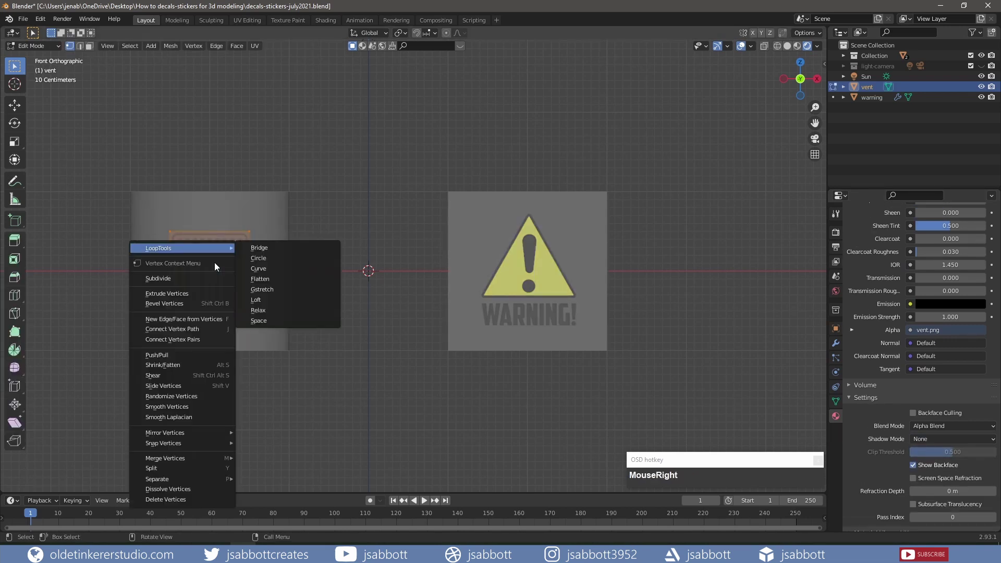
pyautogui.click(202, 282)
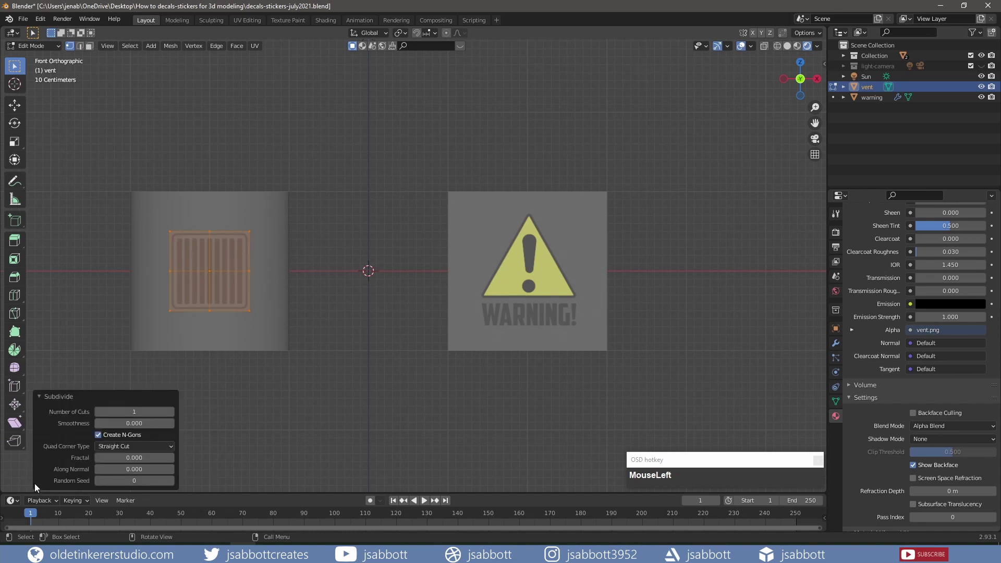
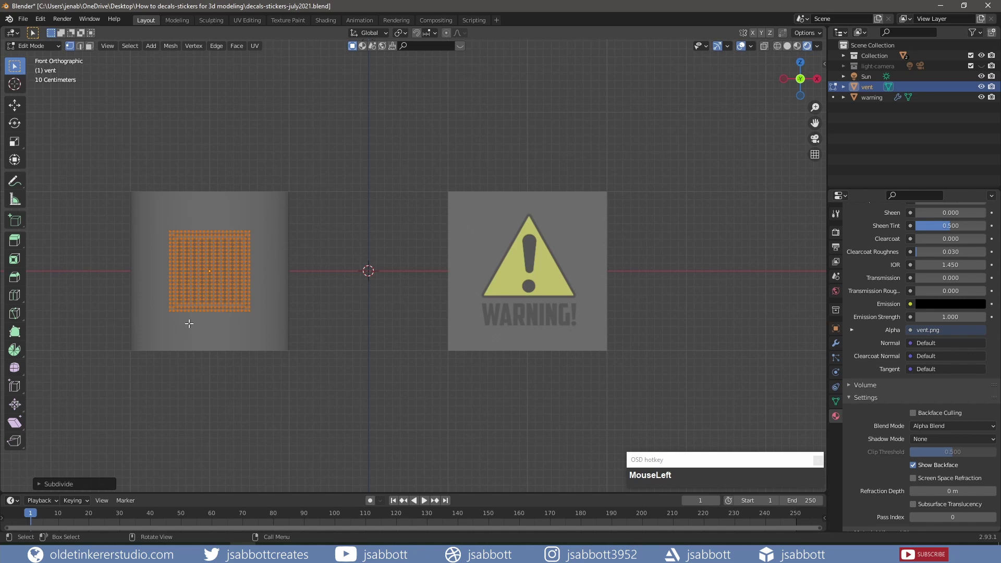
pyautogui.press('Tab')
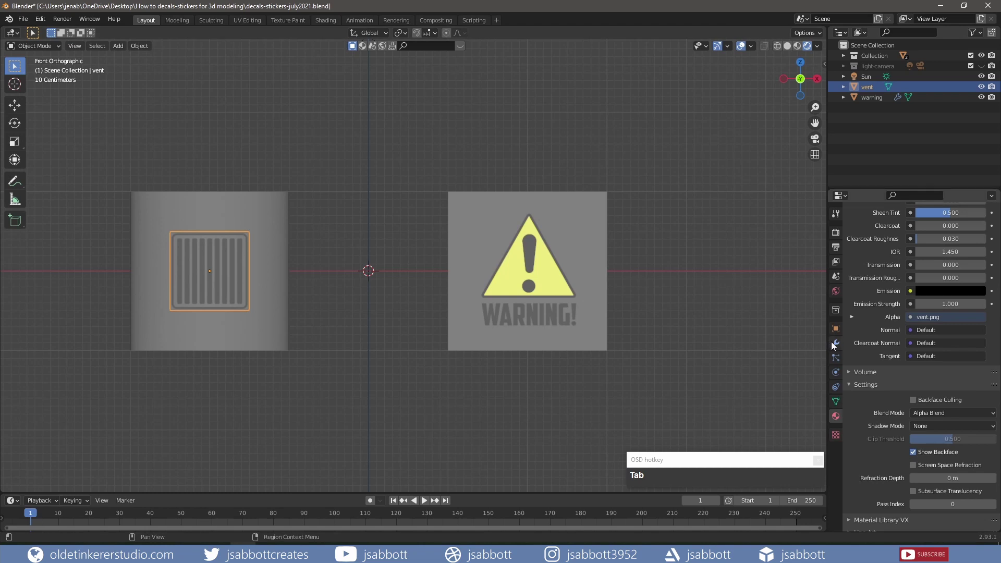
# - Add a Shrinkwrap modifier to the vent targeting the Cylinder with a 0.03 m offset
pyautogui.click(834, 345)
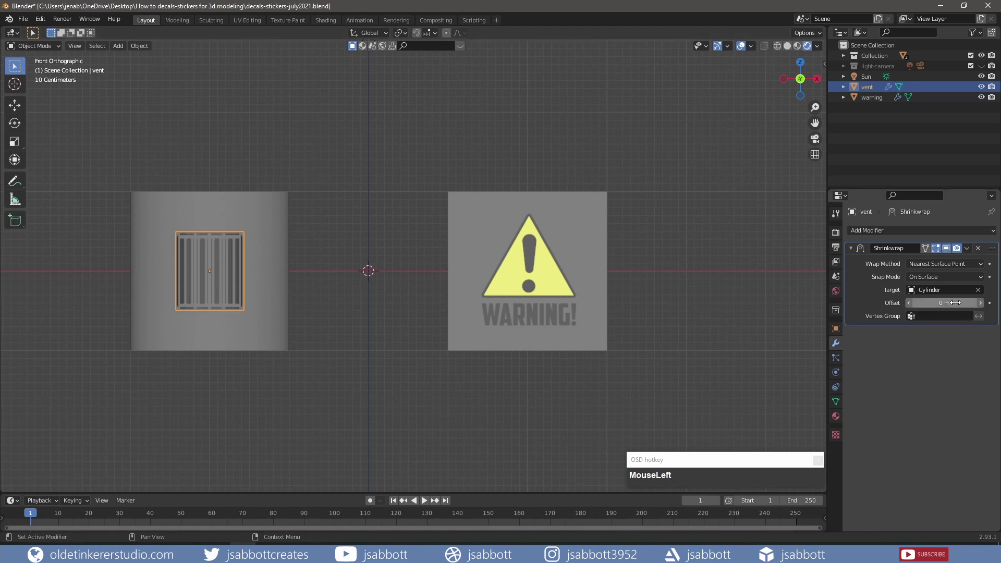
pyautogui.press('KP_Decimal')
pyautogui.press('KP_0')
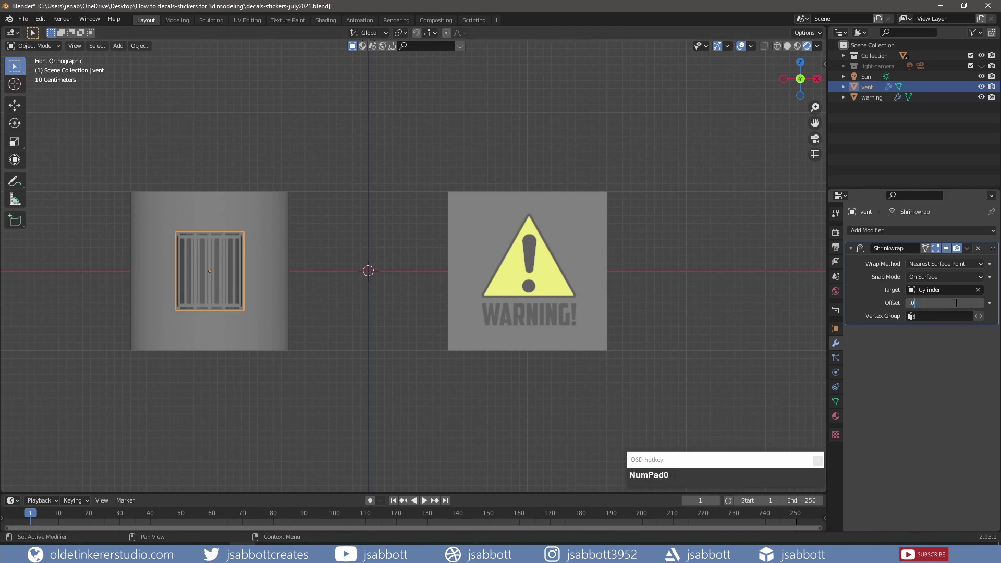
pyautogui.press('KP_3')
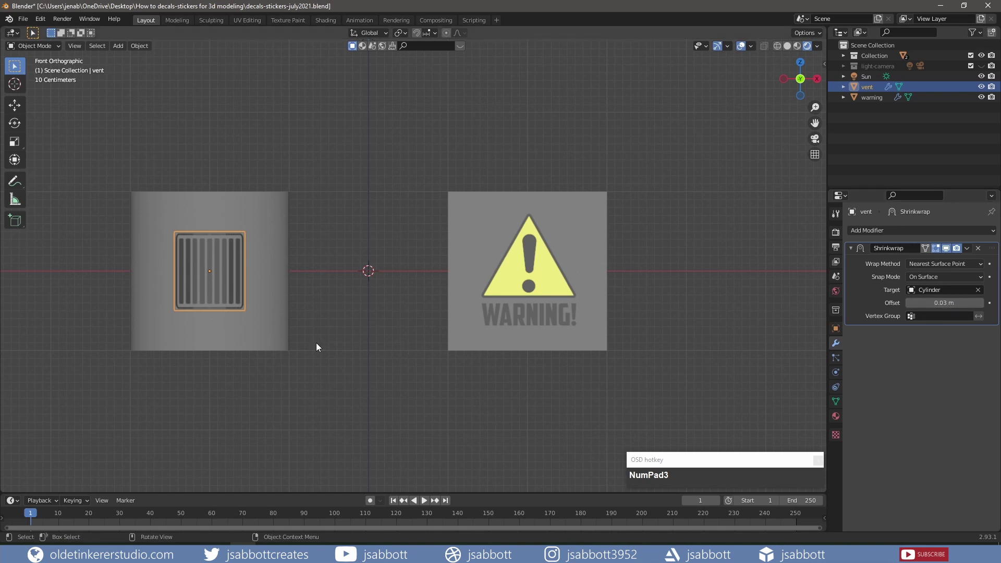
# - Inspect the wrapped vent, then split the viewport into two side-by-side views for the new cube scene
pyautogui.scroll(3)
pyautogui.middleClick(289, 302)
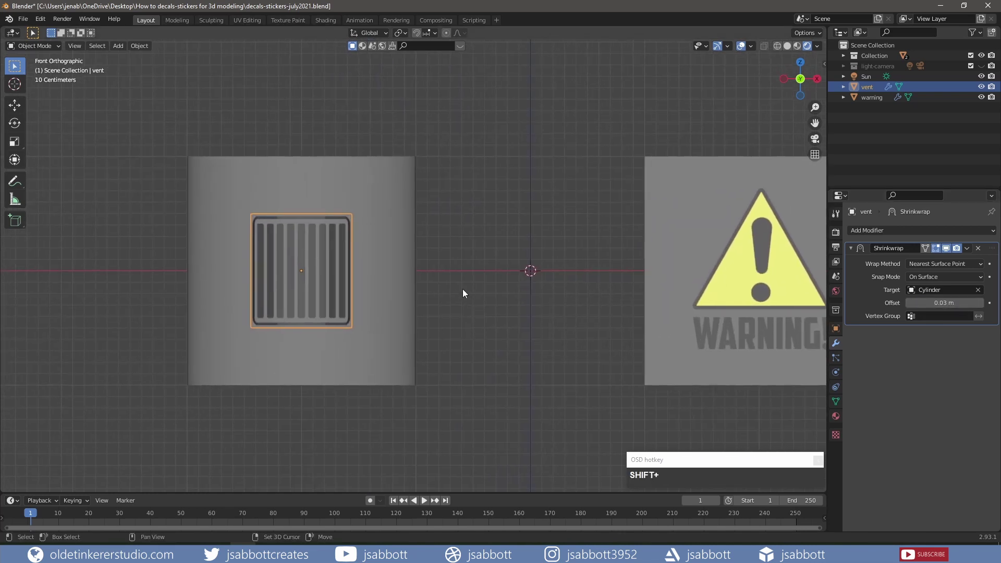
pyautogui.middleClick(481, 227)
pyautogui.moveTo(757, 286); pyautogui.dragTo(36, 88)
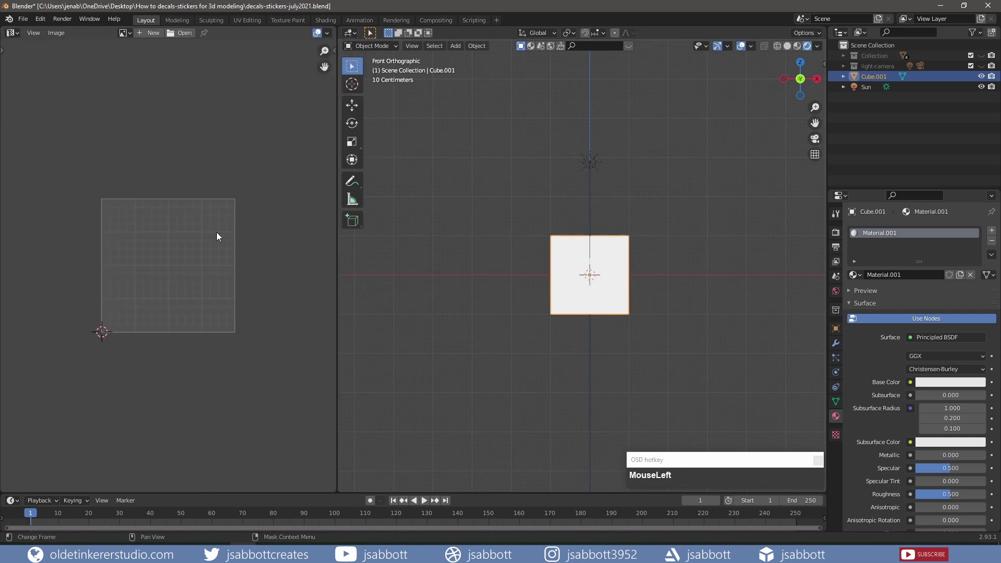
# - Enter Edit Mode on the cube and box-select all its UV faces in the UV Editor
pyautogui.press('Tab')
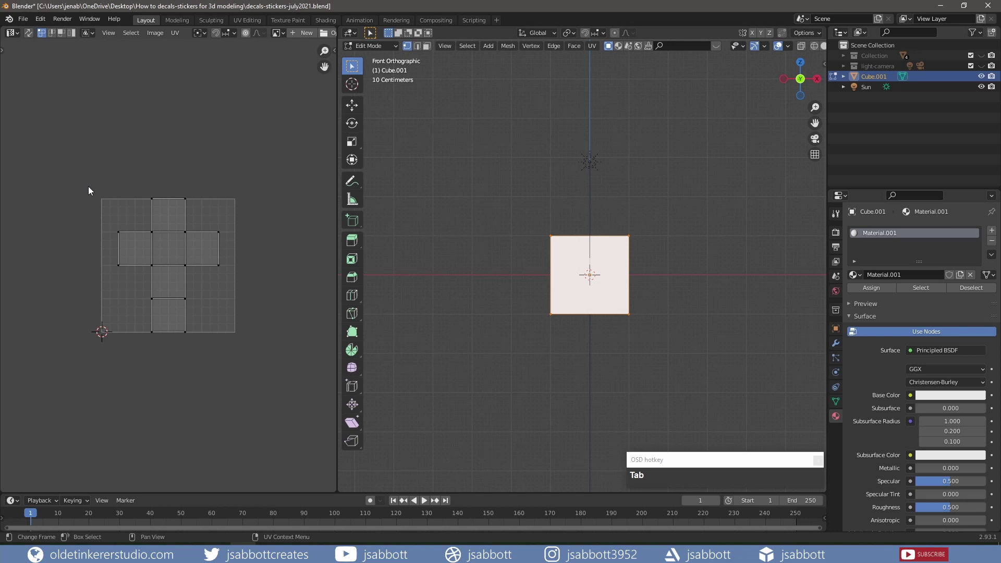
pyautogui.moveTo(91, 189); pyautogui.dragTo(275, 346)
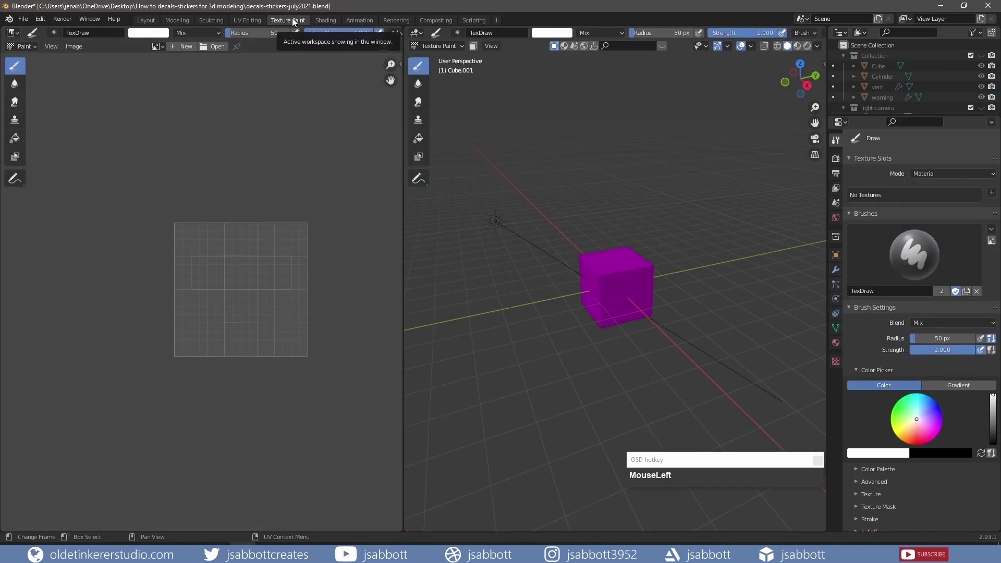
# - Add a new Base Color paint texture slot to the cube and confirm it
pyautogui.scroll(-3)
pyautogui.scroll(3)
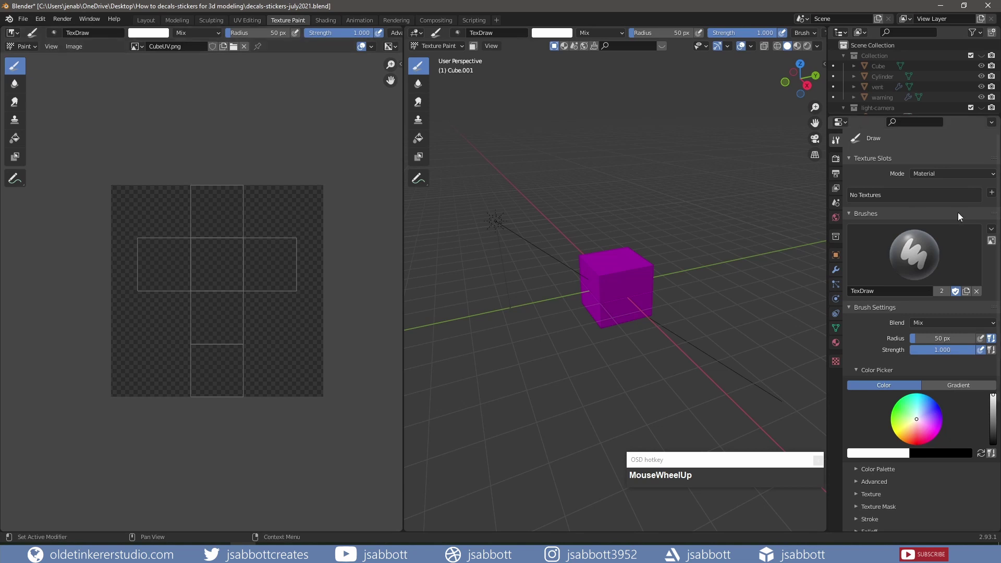
pyautogui.click(992, 195)
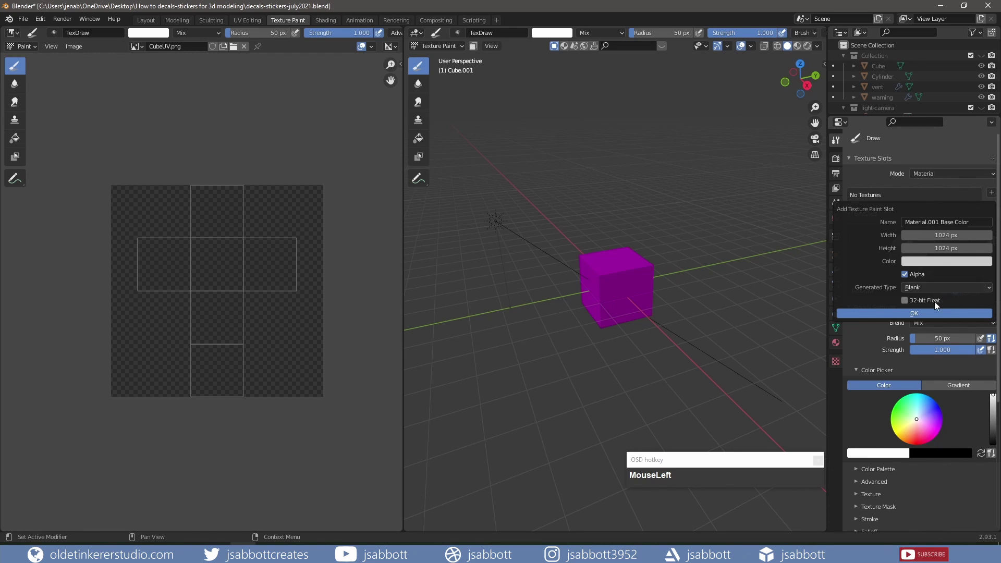
pyautogui.scroll(3)
pyautogui.click(926, 402)
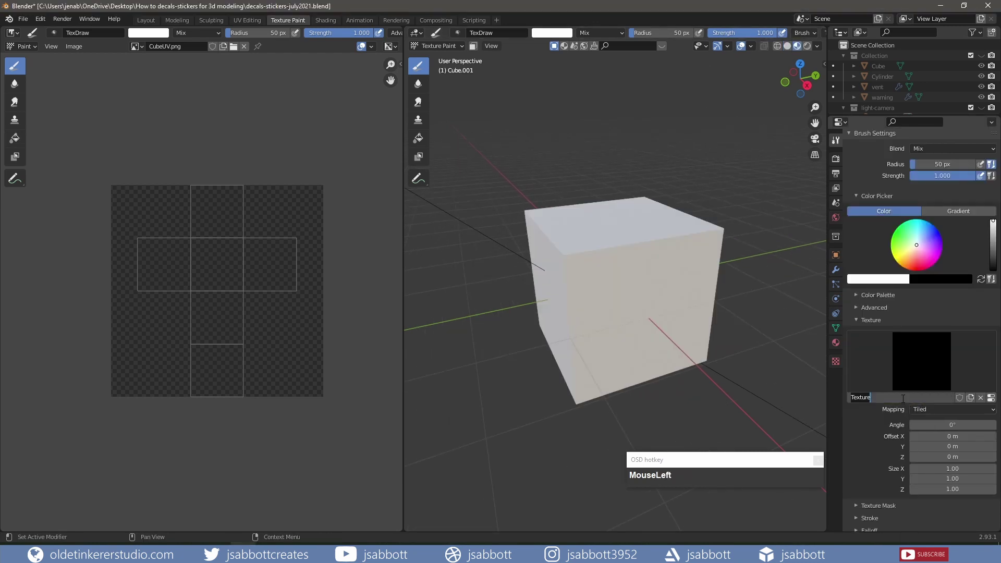
# - Name the new brush texture 'soundwaves' and return to the paint tool settings
pyautogui.write('soundwaves')
pyautogui.press('Return')
pyautogui.scroll(3)
pyautogui.click(838, 365)
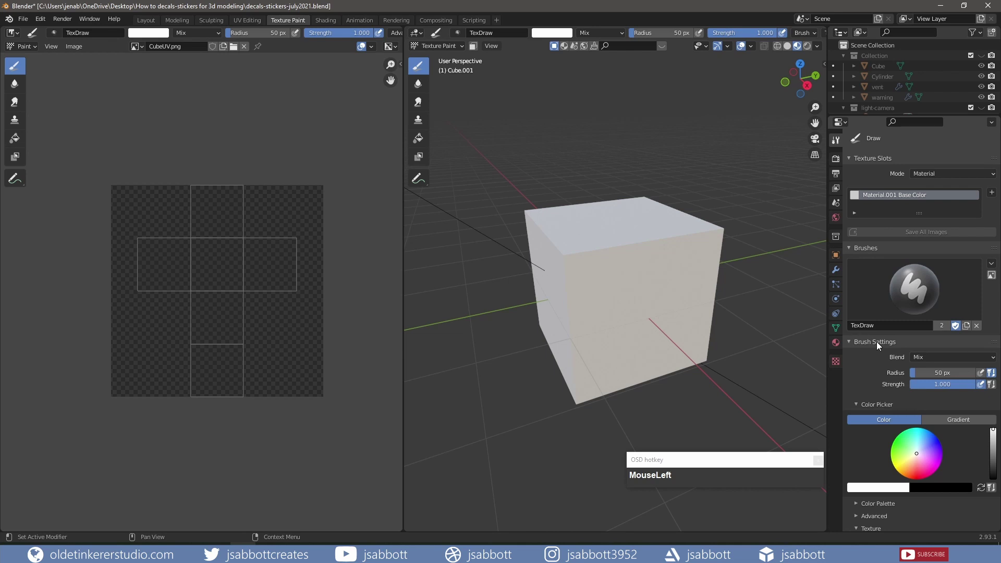
# - Set the brush texture Mapping to Stencil and paint the soundwaves image onto the cube's front face
pyautogui.scroll(-3)
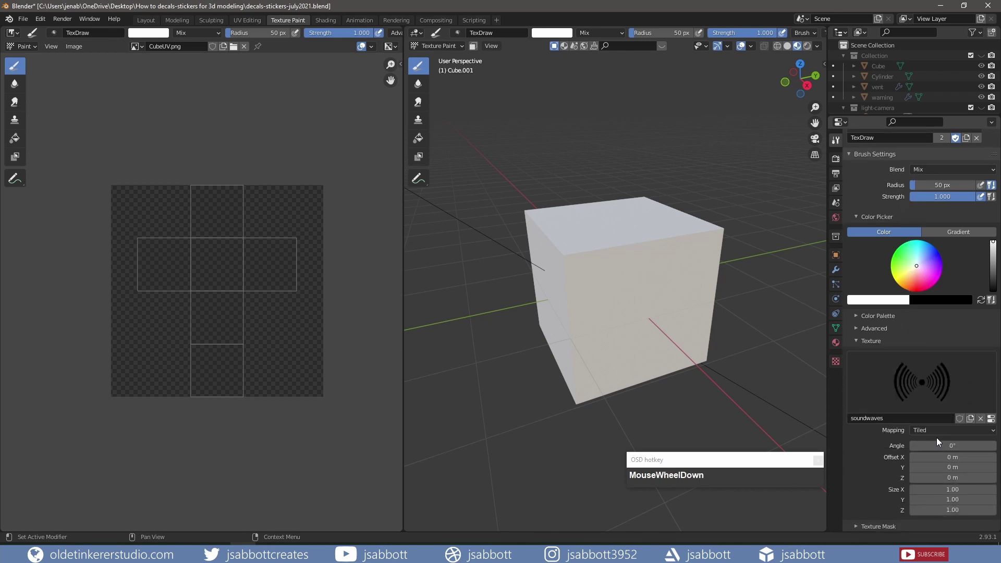
pyautogui.click(936, 433)
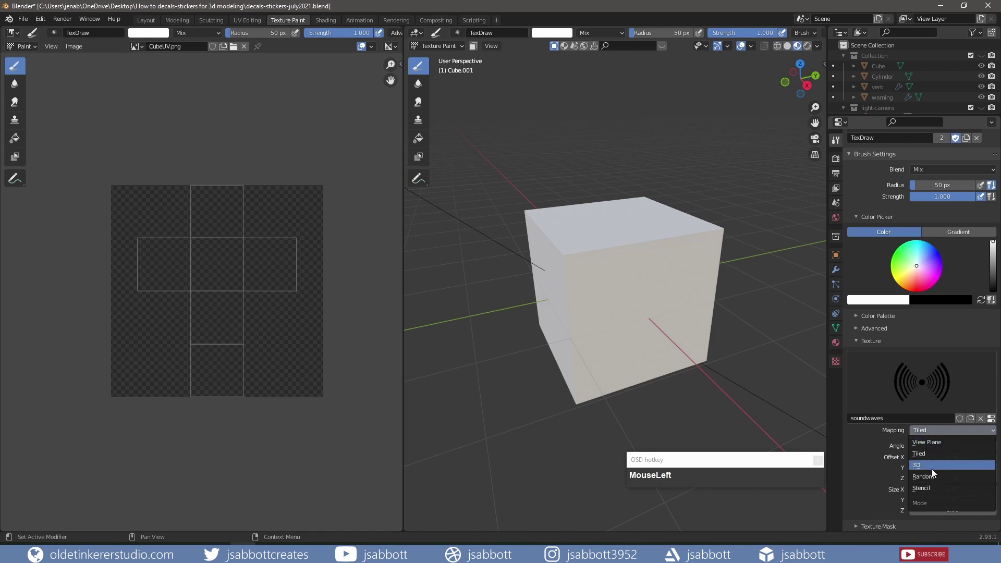
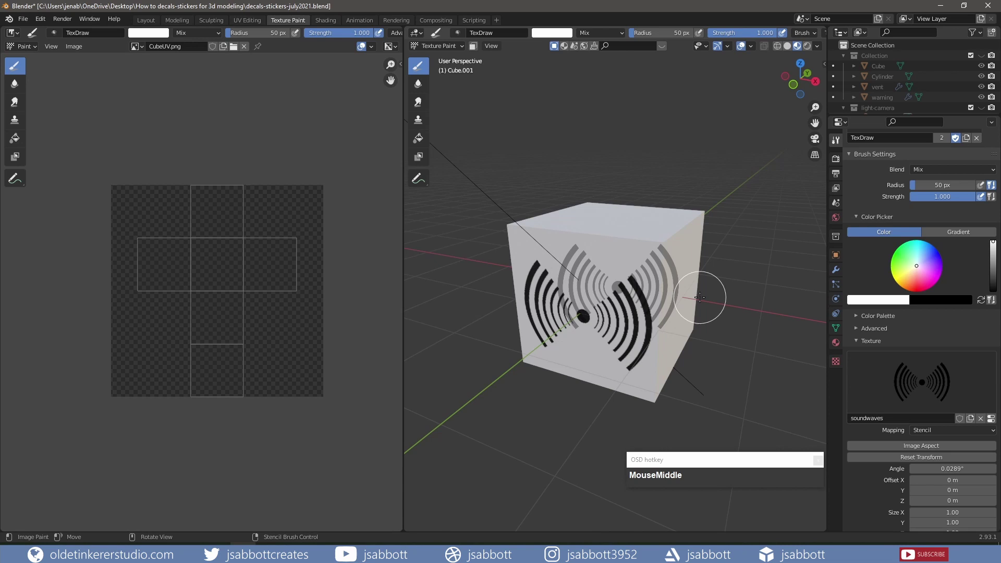
pyautogui.press('KP_1')
pyautogui.click(995, 196)
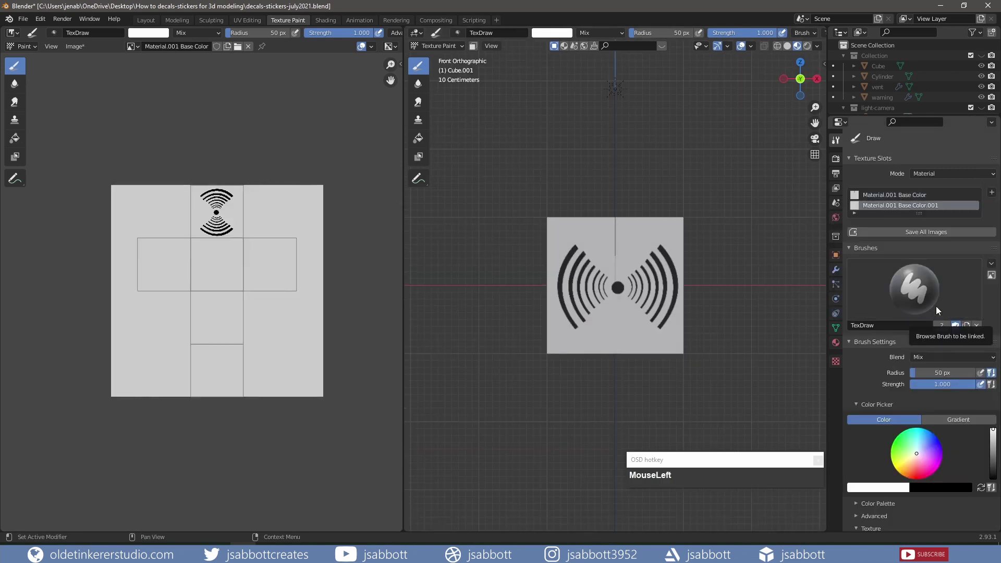
# - Switch the brush texture to 'grafitti' from top view and match the stencil to Image Aspect
pyautogui.press('KP_7')
pyautogui.scroll(-3)
pyautogui.click(916, 425)
pyautogui.write('MouseLeftgrafitt')
pyautogui.press('Return')
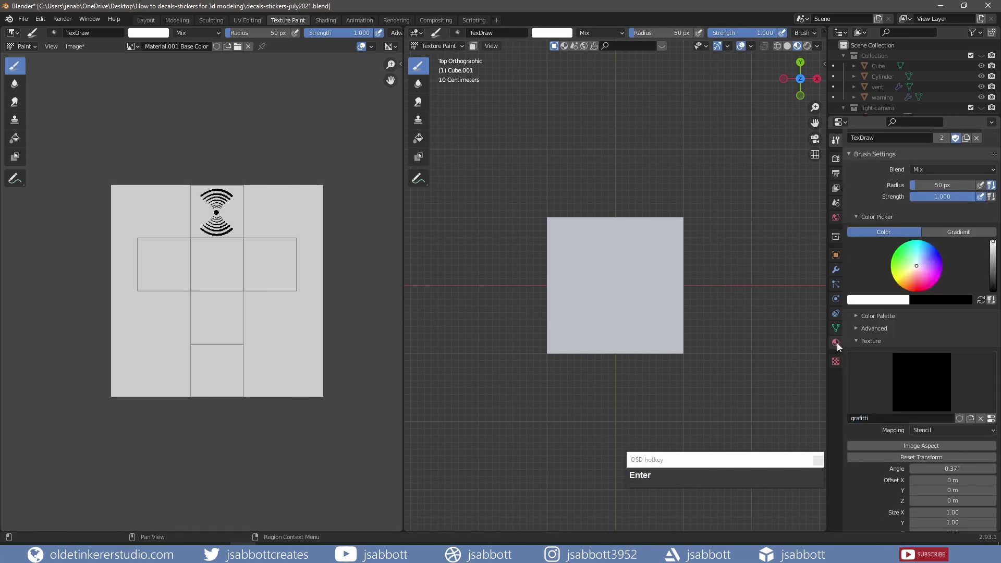
pyautogui.click(838, 363)
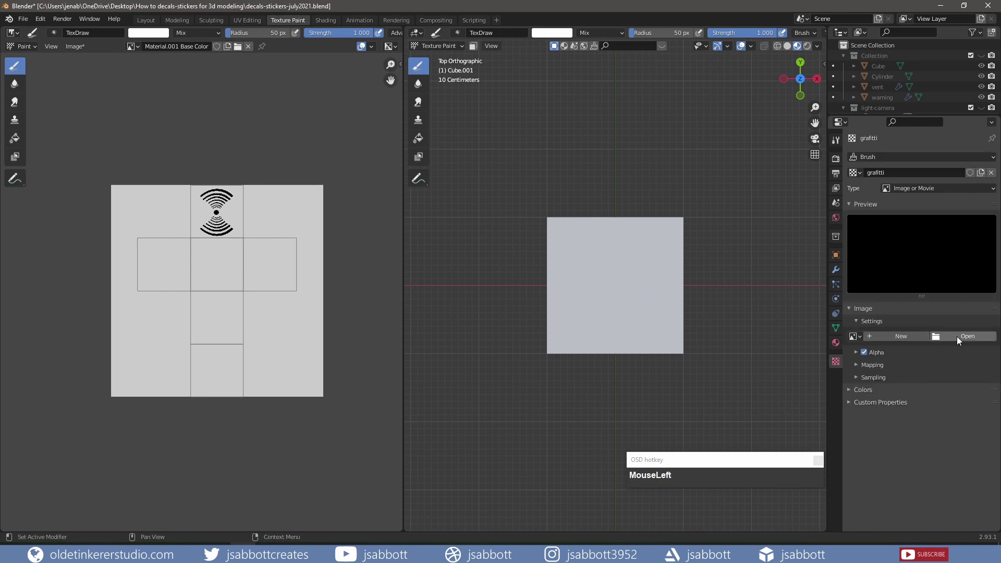
pyautogui.scroll(-3)
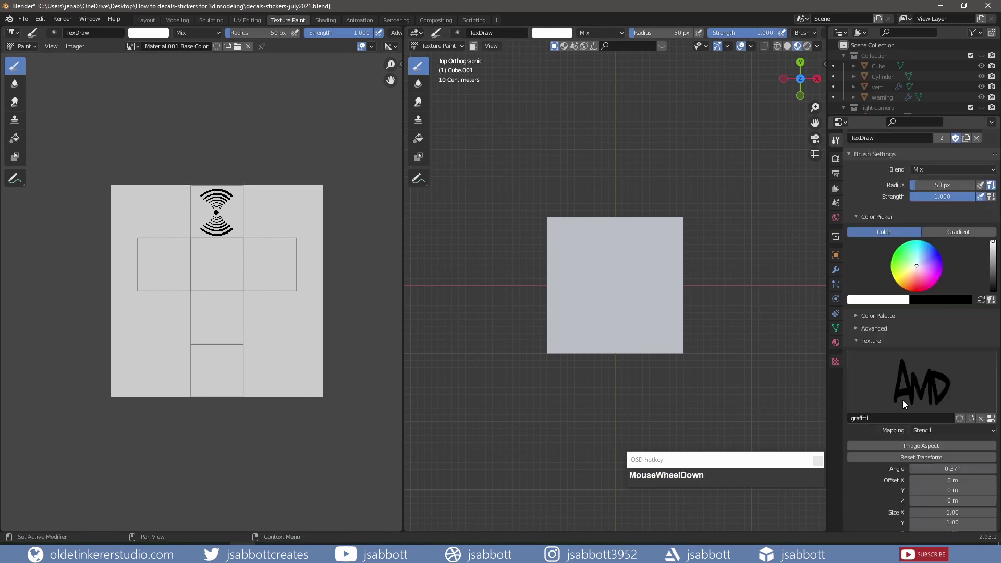
pyautogui.click(914, 408)
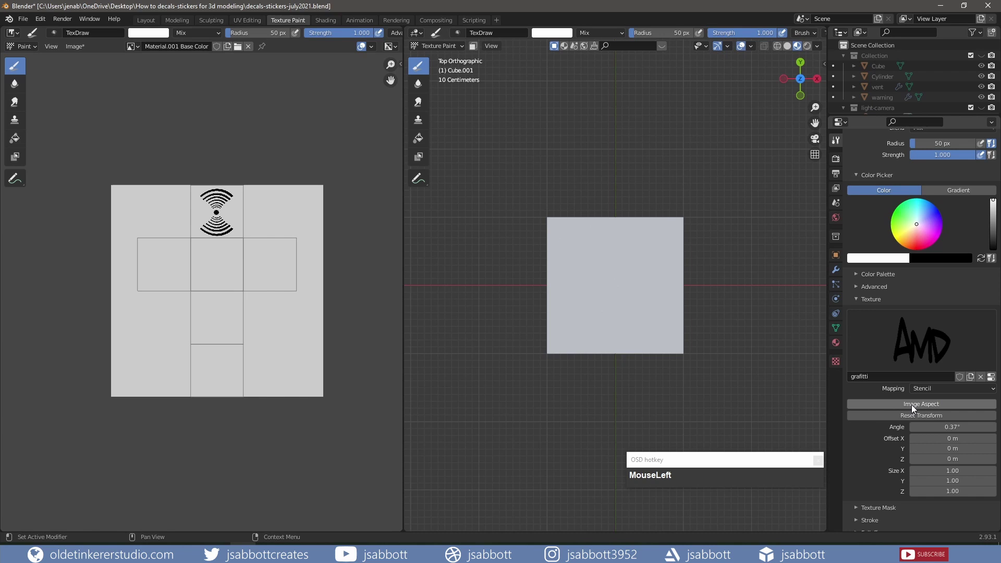
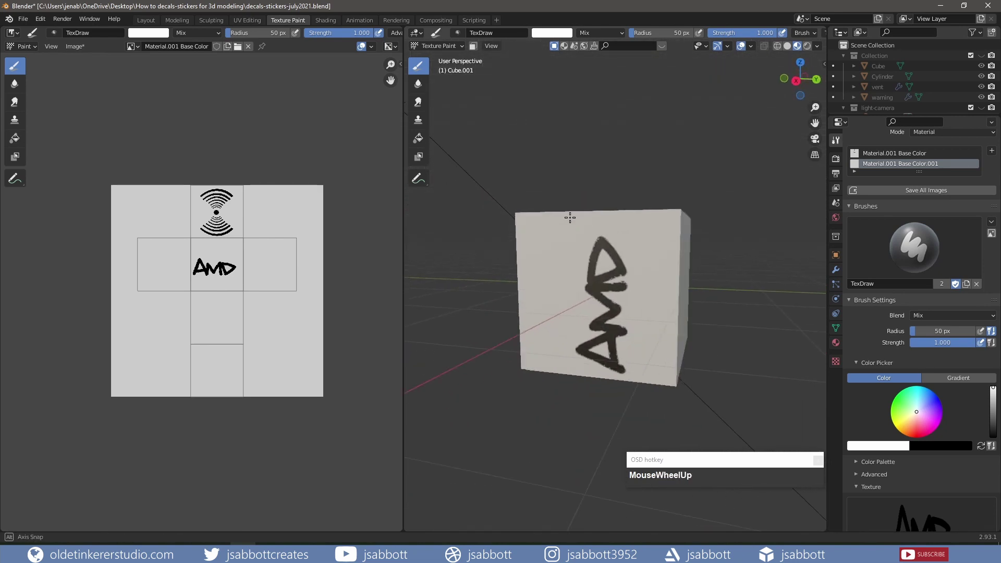
# - Paint the AMD graffiti logo onto the cube face, then move to the scene with the plain plane
pyautogui.scroll(-3)
pyautogui.scroll(3)
pyautogui.scroll(-3)
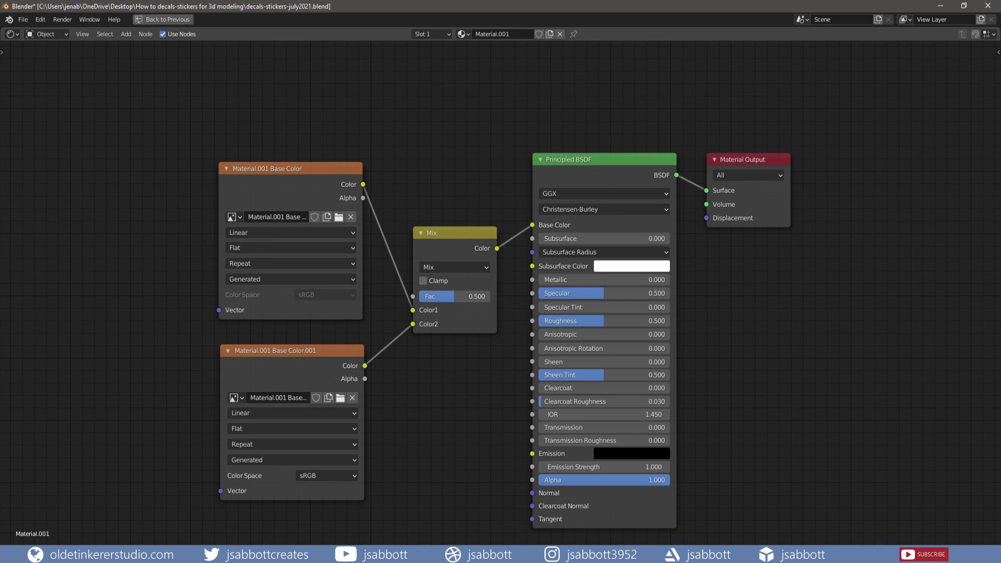
pyautogui.click(648, 252)
pyautogui.scroll(3)
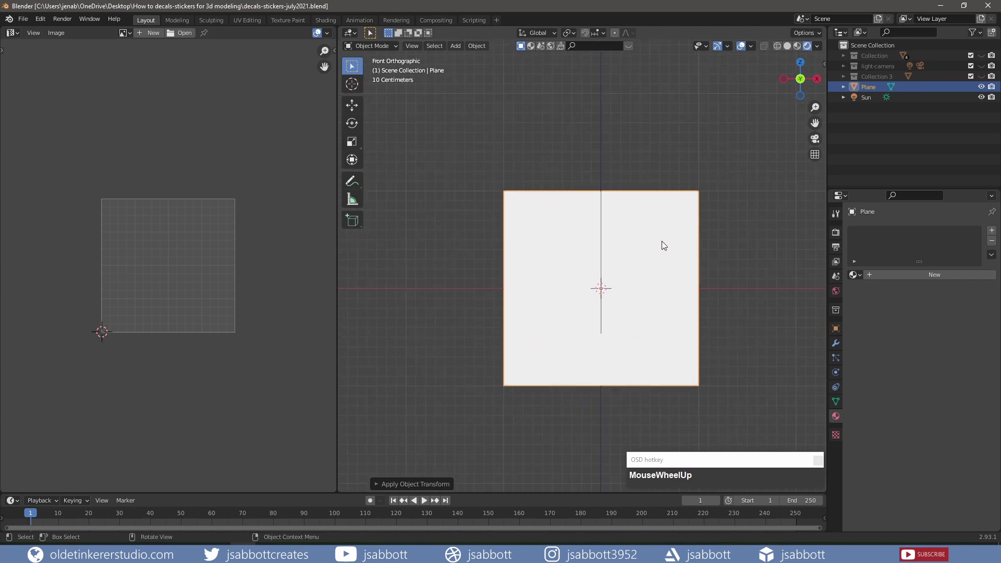
# - Import handprint.png as an image plane, then take the square plane into Edit Mode for unwrapping
pyautogui.write('import')
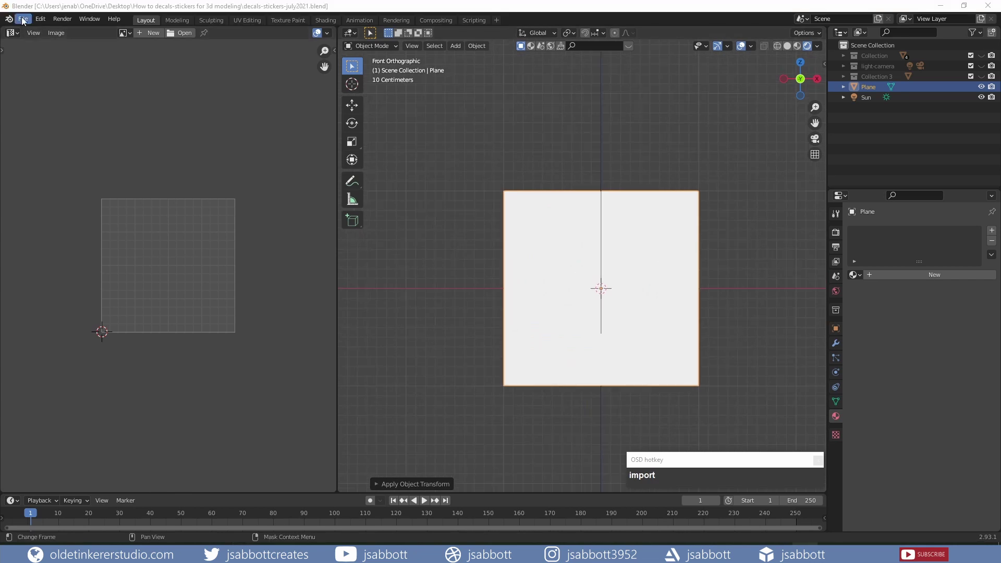
pyautogui.click(24, 20)
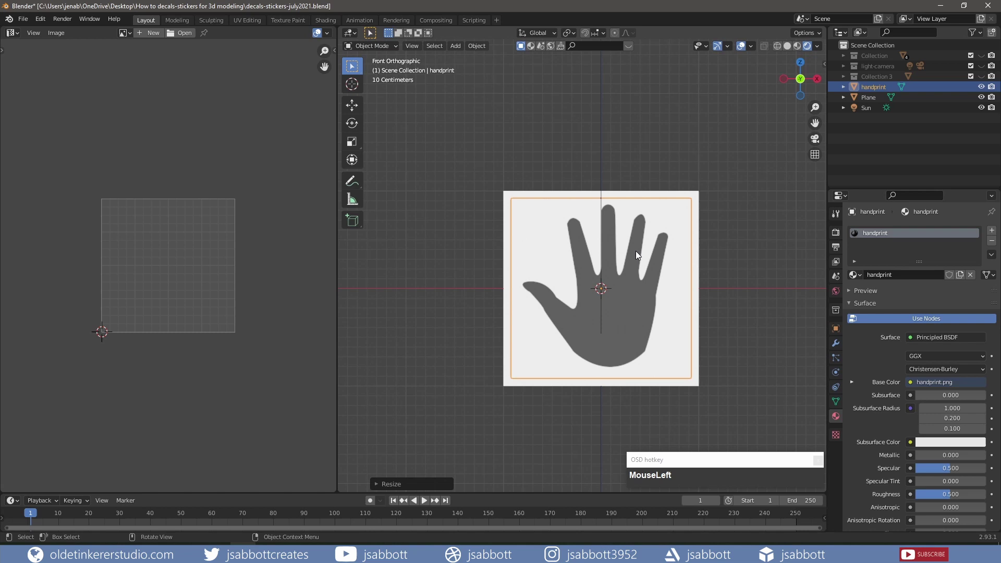
pyautogui.scroll(-3)
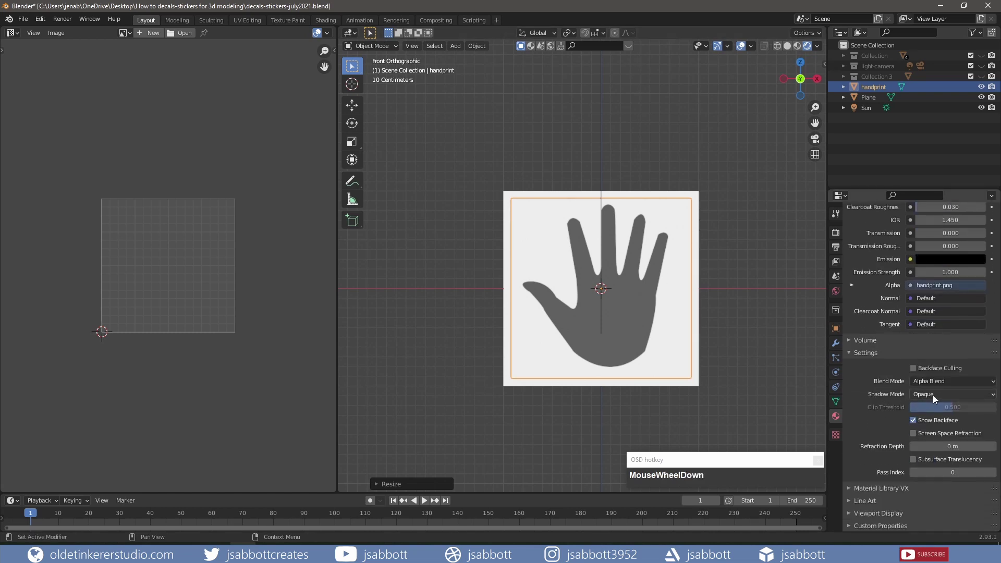
pyautogui.moveTo(936, 397); pyautogui.dragTo(510, 198)
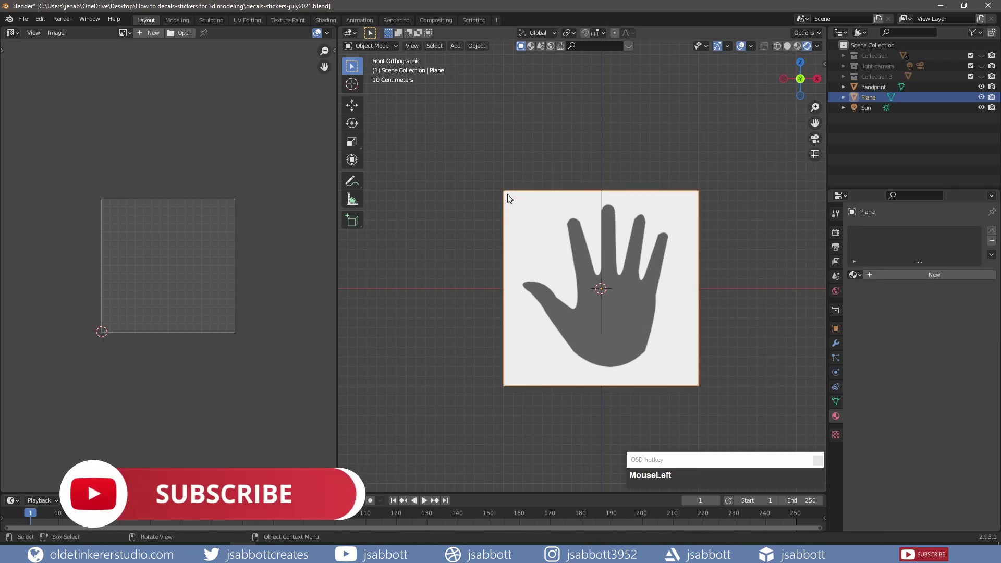
pyautogui.press('Tab')
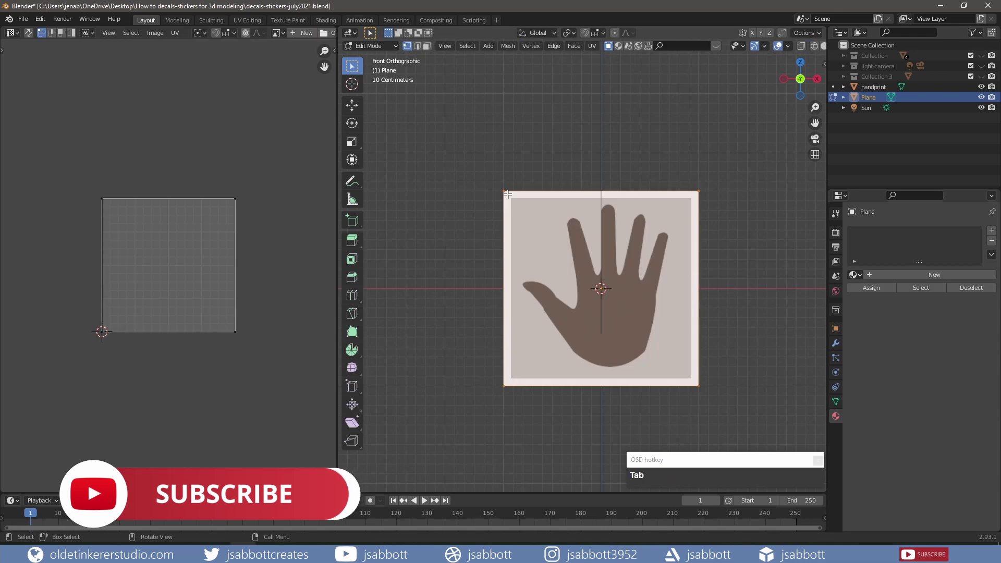
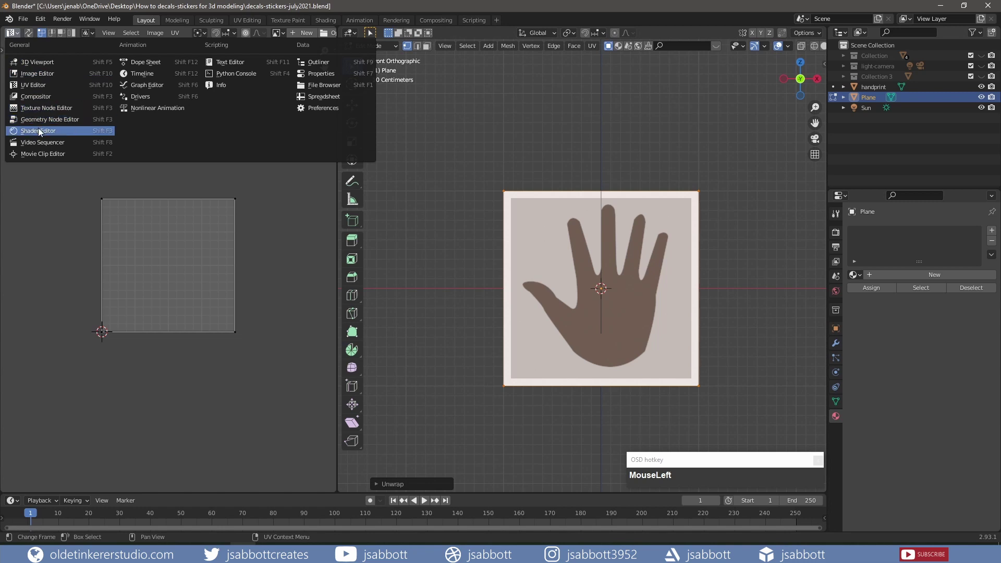
# - Switch the left area to the Shader Editor and create new material Material.002 on the square plane
pyautogui.press('n')
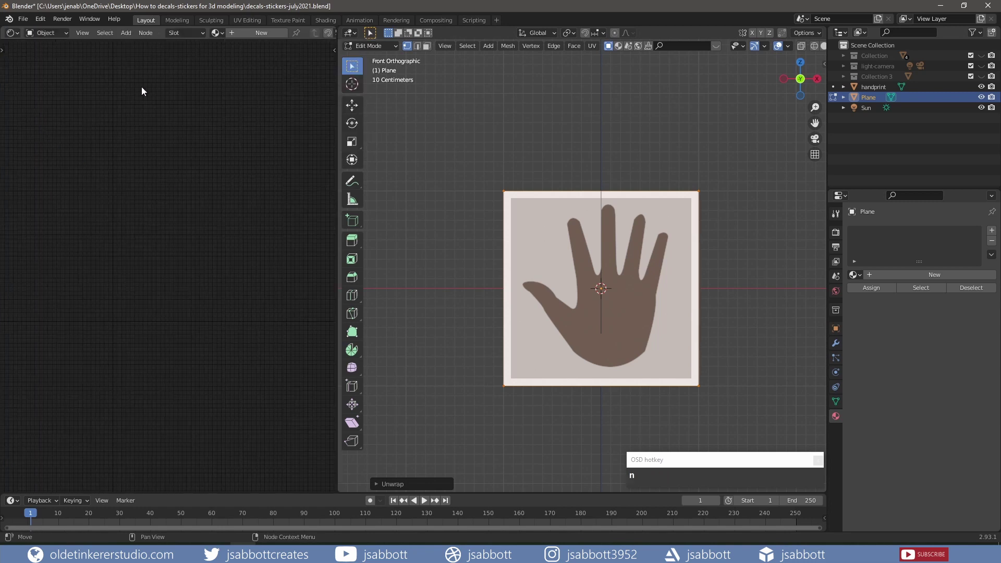
pyautogui.click(258, 36)
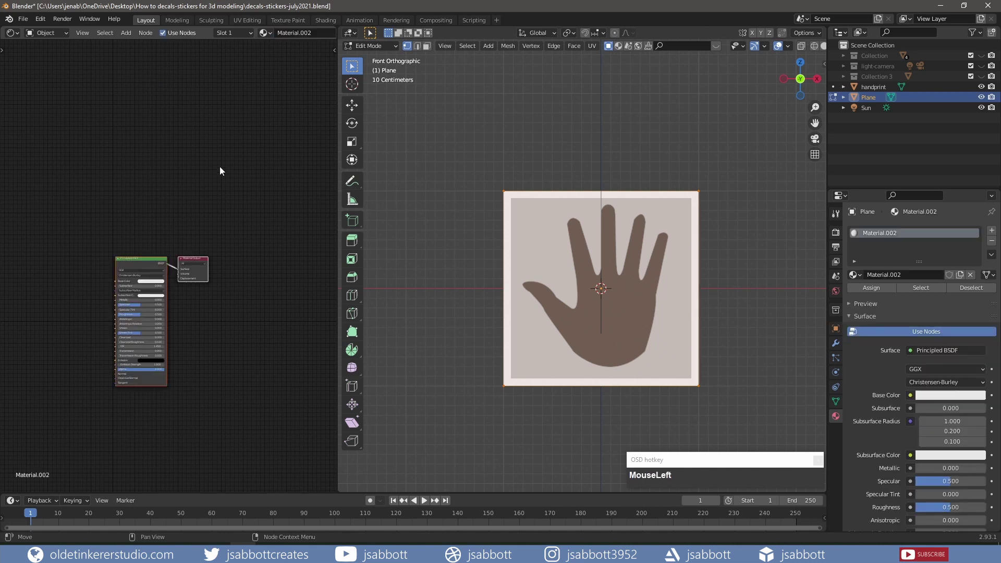
pyautogui.scroll(3)
pyautogui.middleClick(191, 191)
pyautogui.scroll(-3)
pyautogui.scroll(3)
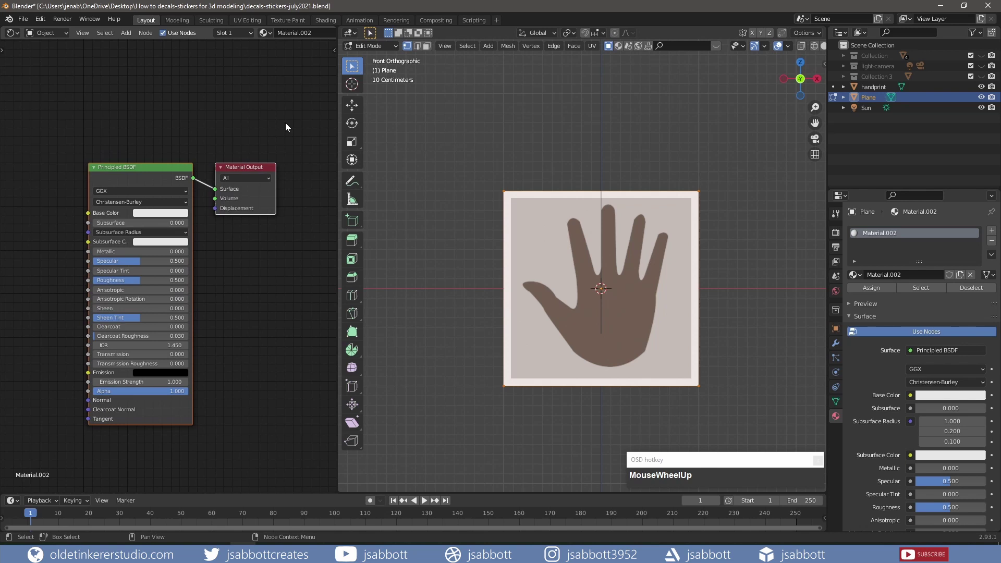
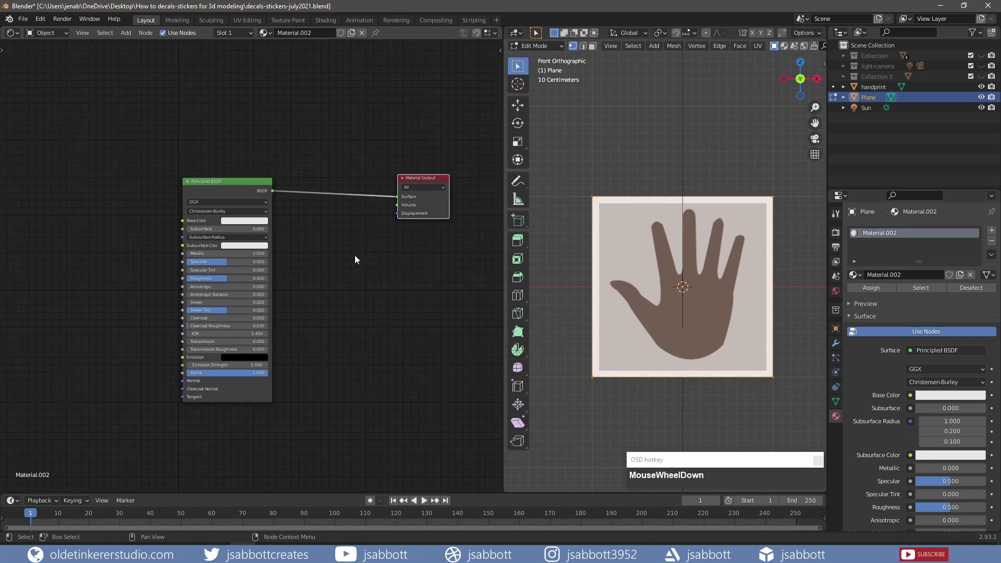
# - Insert a Mix Shader before the output with an Image Texture of handprint.png driving its factor
pyautogui.press('shift+a')
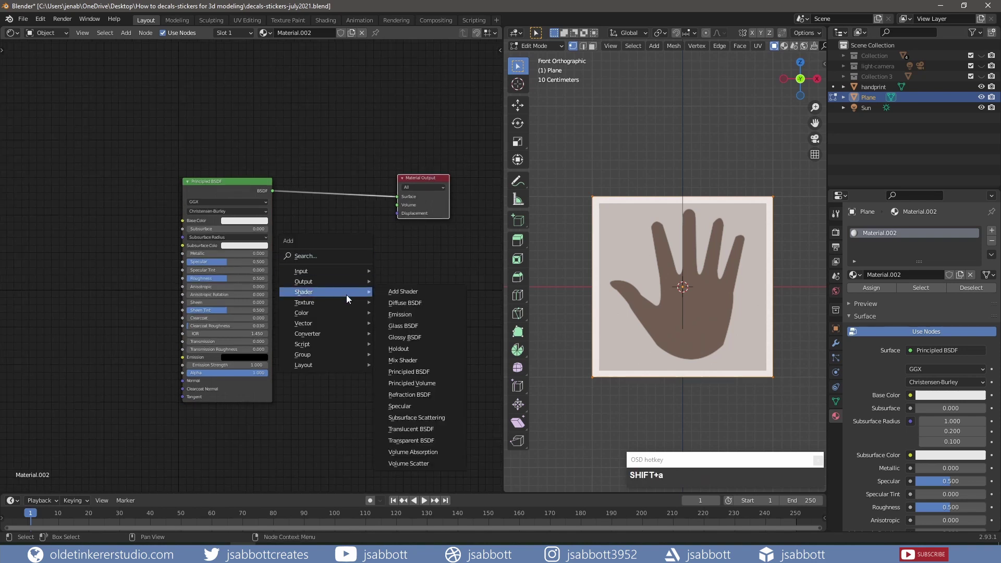
pyautogui.click(419, 365)
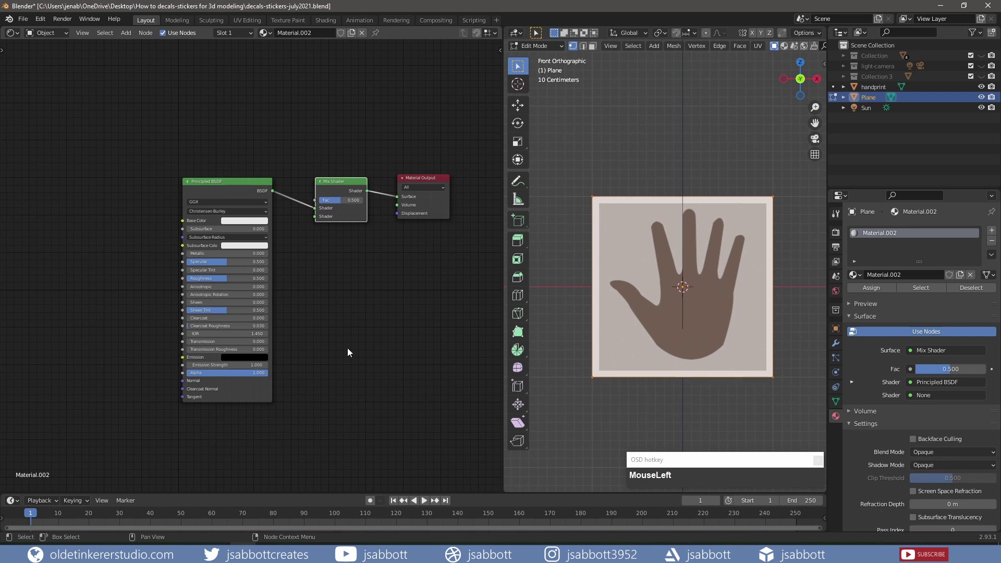
pyautogui.press('shift+a')
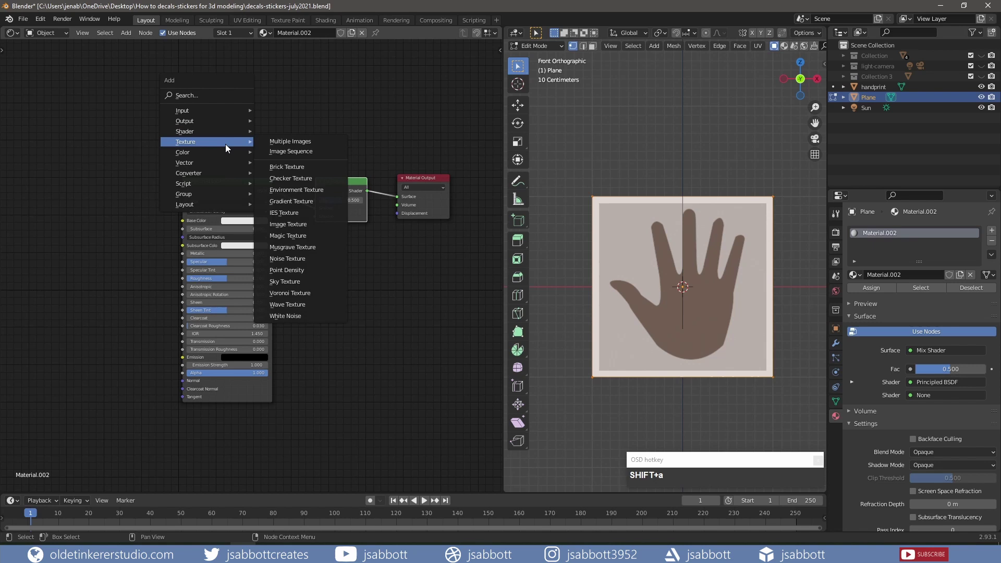
pyautogui.click(295, 230)
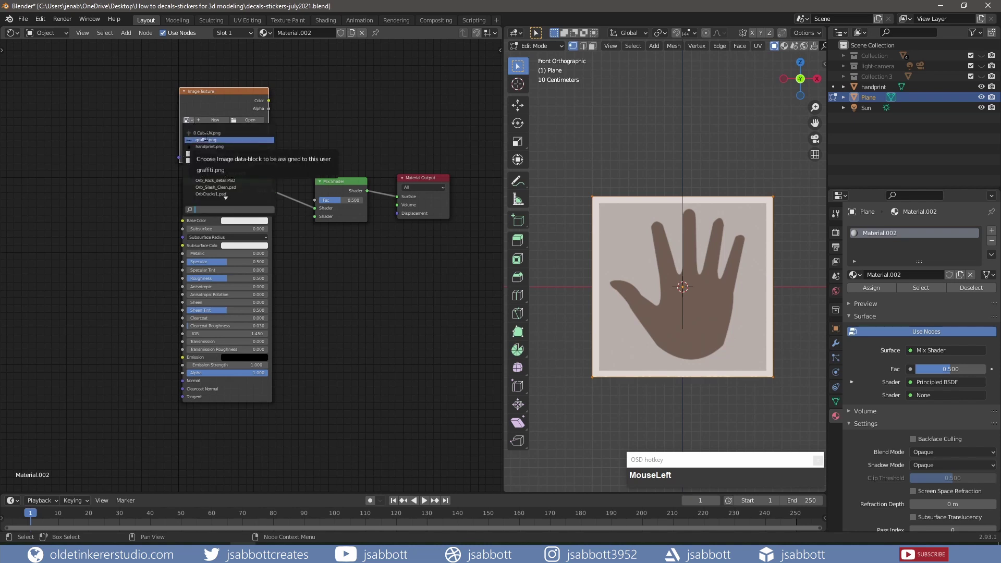
pyautogui.write('hand')
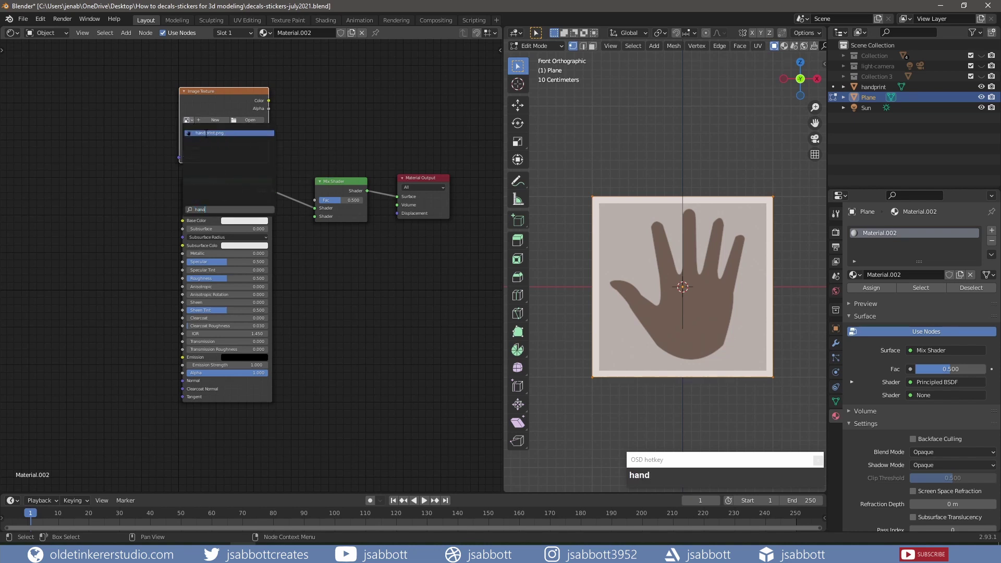
pyautogui.moveTo(208, 138); pyautogui.dragTo(316, 205)
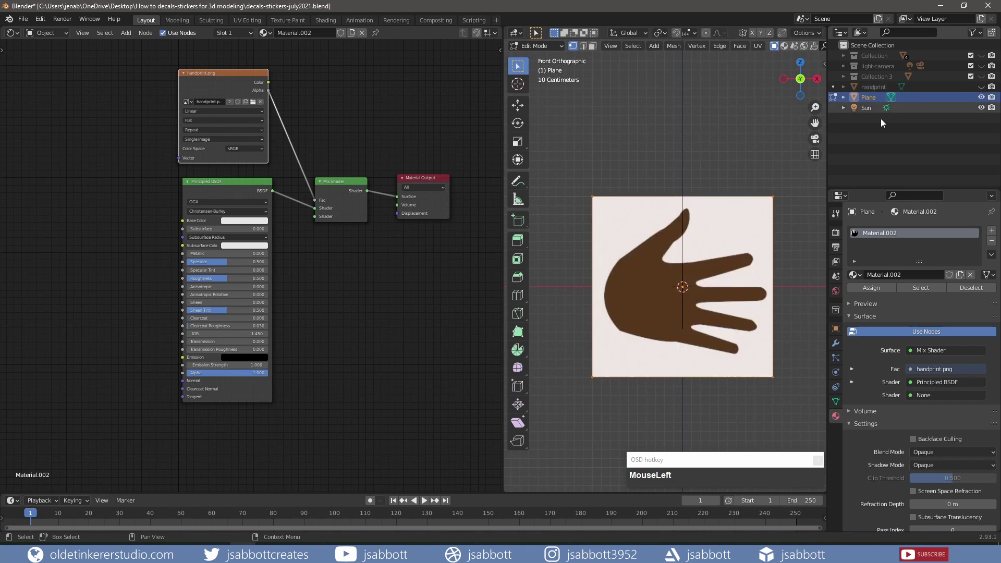
# - Add an Emission shader and wire it into the Mix Shader's second shader input
pyautogui.press('shift+a')
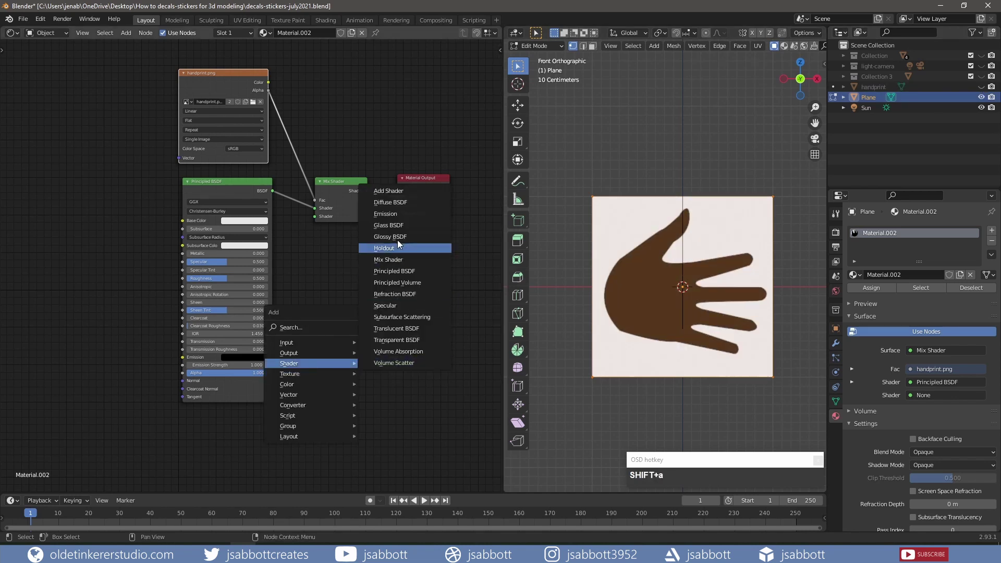
pyautogui.moveTo(398, 220); pyautogui.dragTo(391, 289)
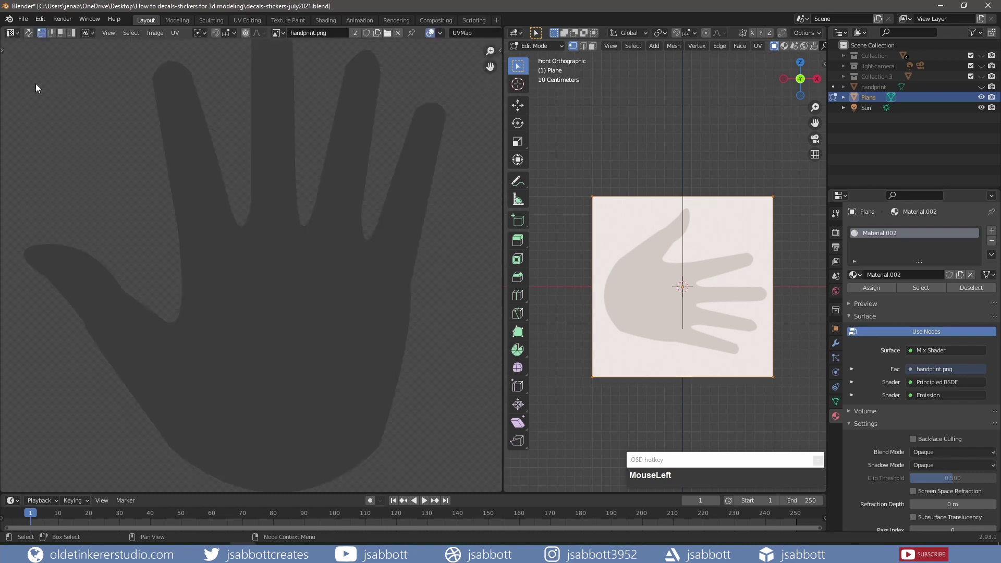
# - Select the plane's UV square and rotate it 90° so the handprint stands upright
pyautogui.scroll(-3)
pyautogui.click(130, 149)
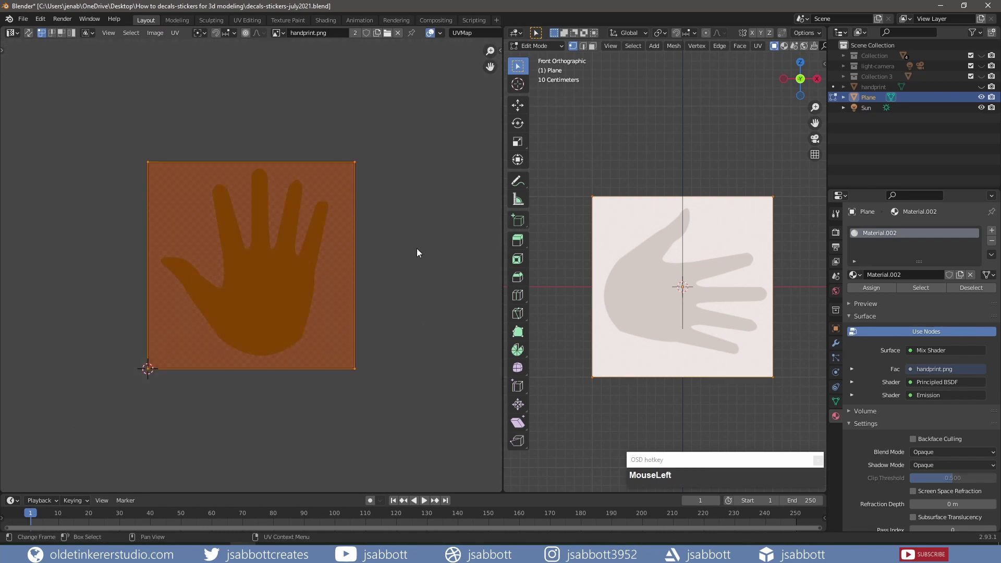
pyautogui.press('r')
pyautogui.press('KP_9')
pyautogui.press('KP_0')
pyautogui.press('ctrl+z')
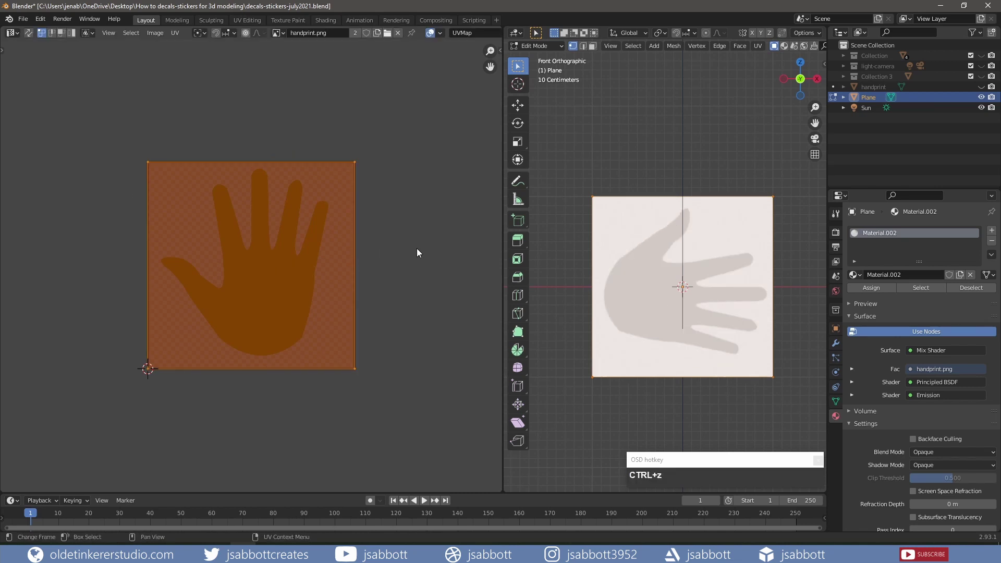
pyautogui.press('r')
pyautogui.press('KP_9')
pyautogui.press('KP_0')
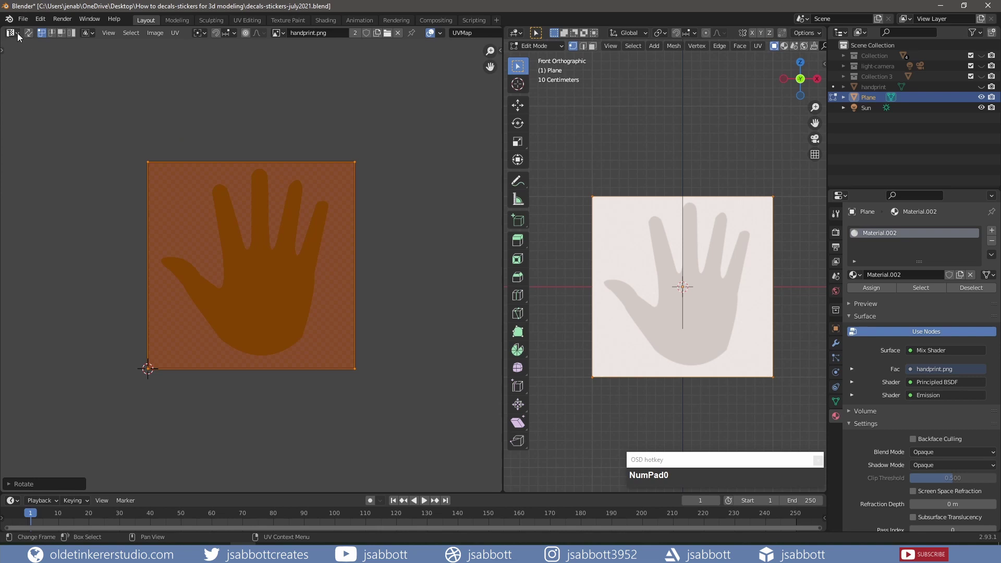
pyautogui.click(19, 36)
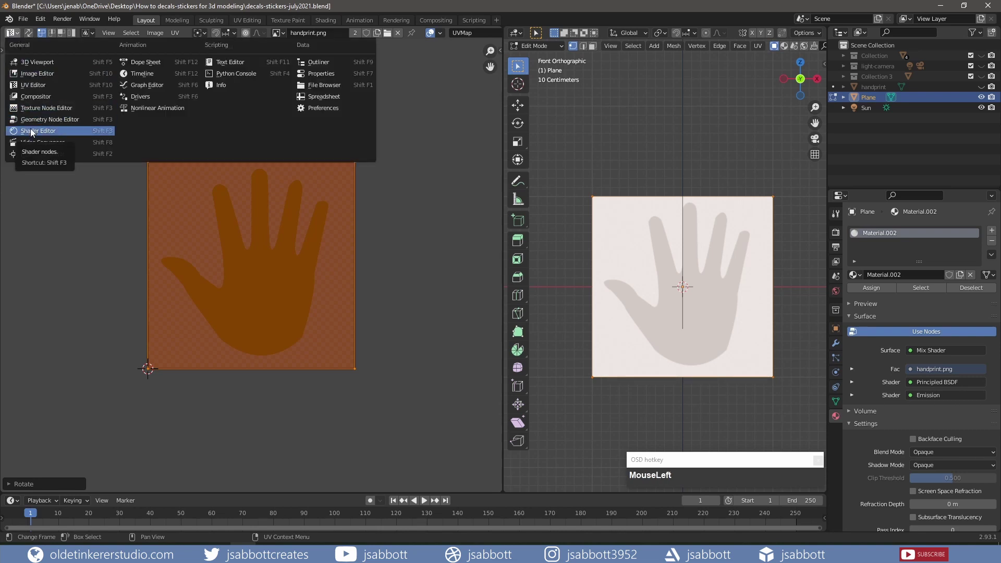
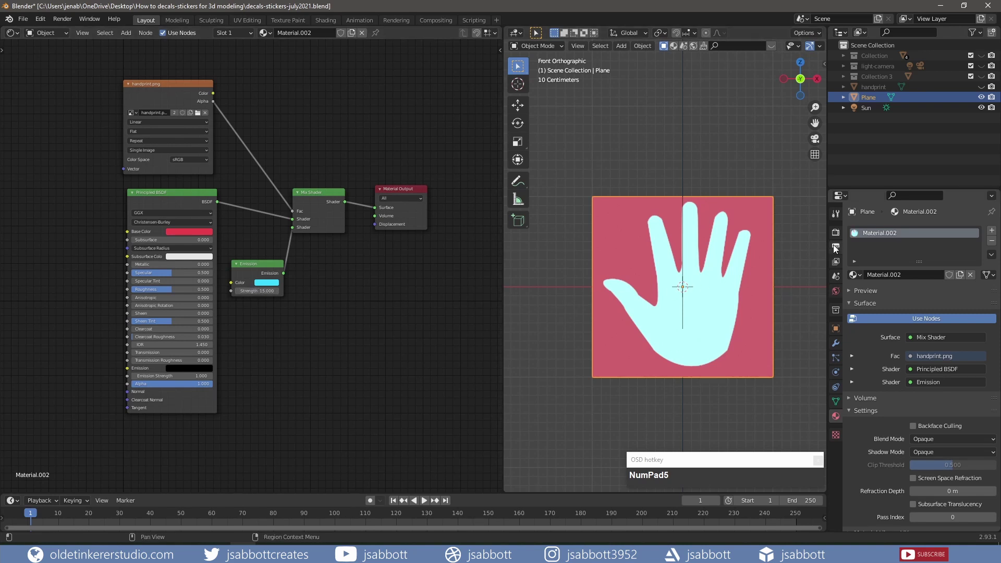
# - Enable Eevee Bloom so the cyan handprint glows, then move to the Pixabay Houdini poster page
pyautogui.click(837, 238)
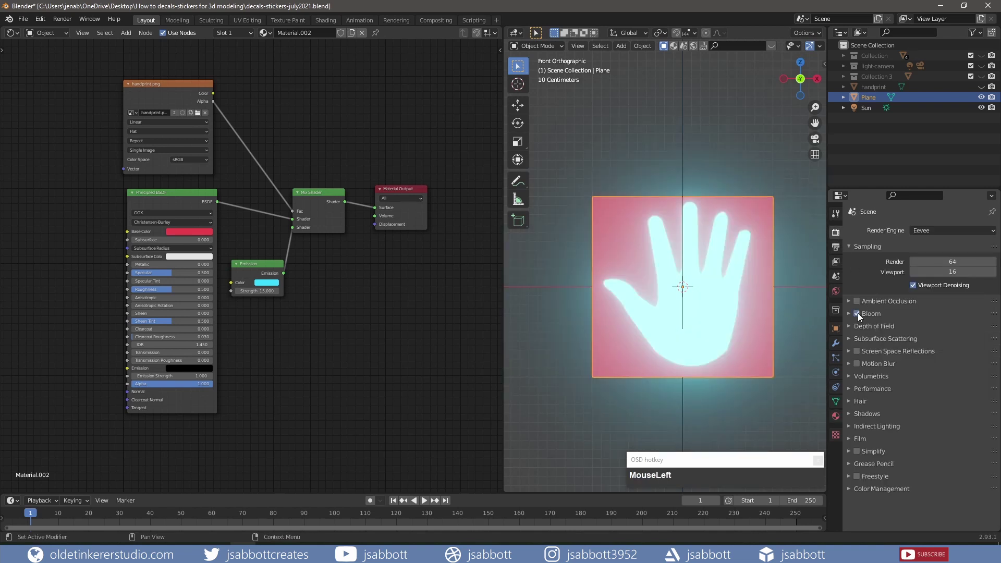
pyautogui.moveTo(564, 298); pyautogui.dragTo(571, 381)
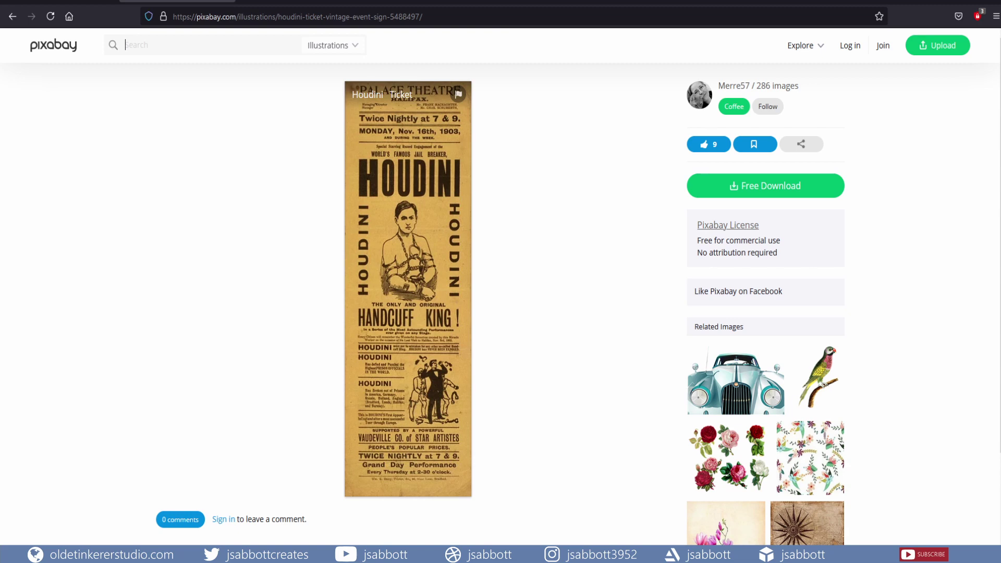
# - Return from the Pixabay Houdini ticket page to the Blender scene
pyautogui.click(282, 34)
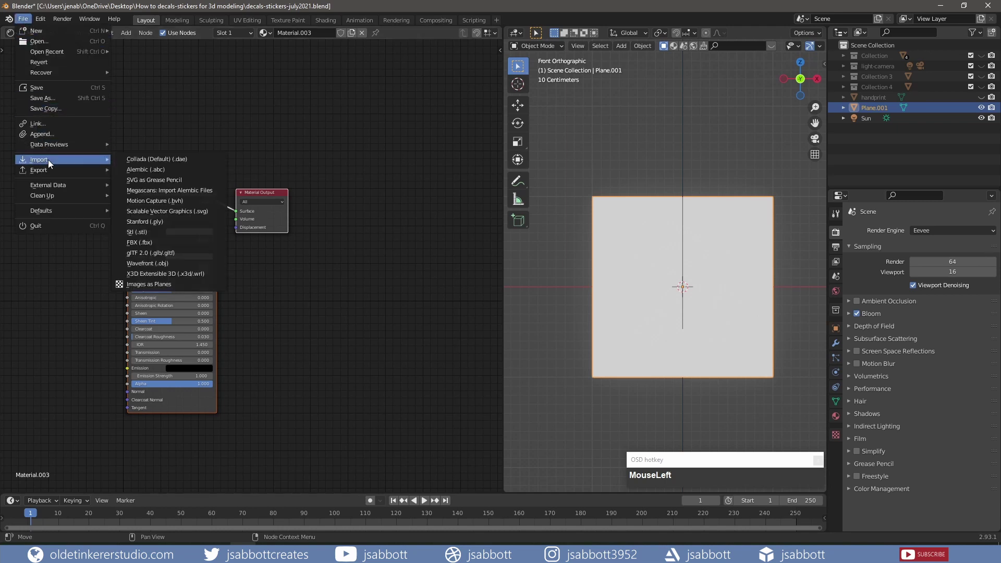
# - Scale the imported Houdini poster plane up about 1.65 times in front of the square plane
pyautogui.scroll(3)
pyautogui.press('s')
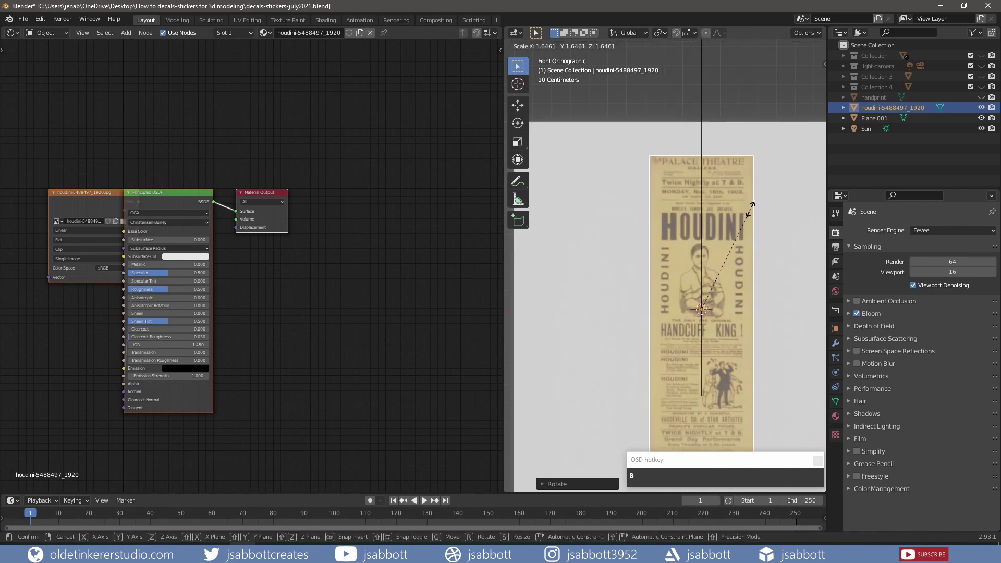
pyautogui.click(753, 210)
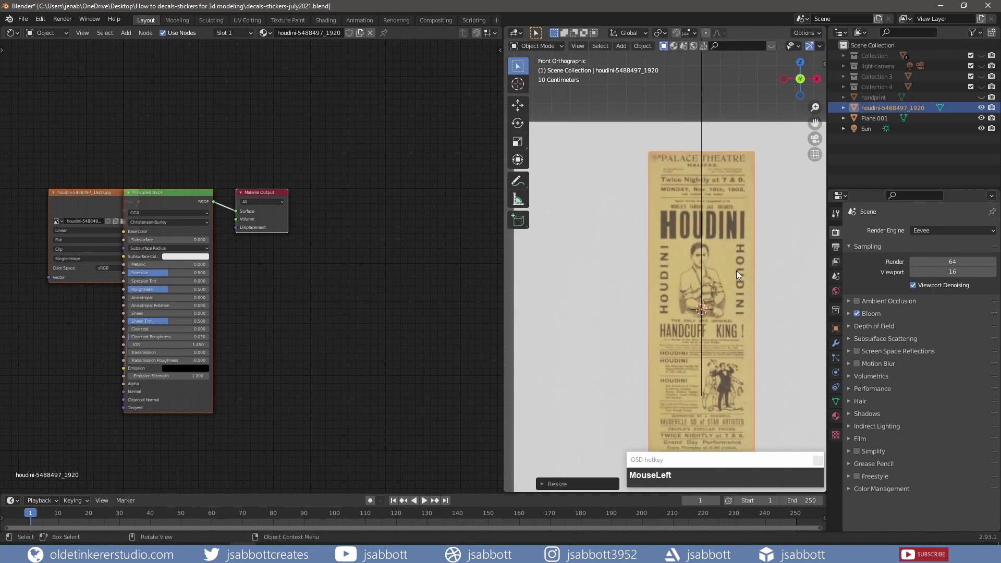
pyautogui.scroll(-3)
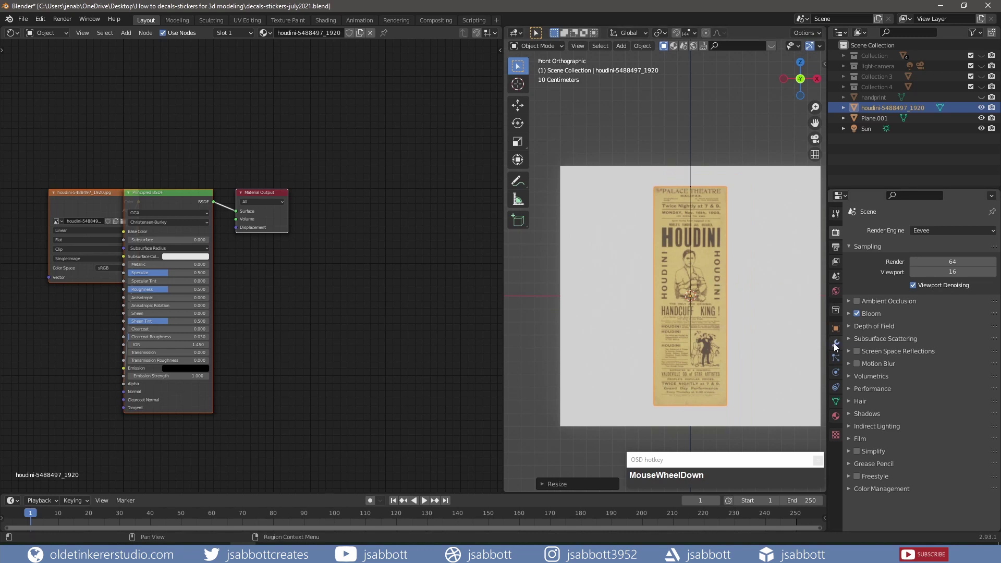
# - Shrinkwrap the poster onto Plane.001 above surface with 0.01 m offset, using Alpha Blend
pyautogui.moveTo(836, 347); pyautogui.dragTo(929, 308)
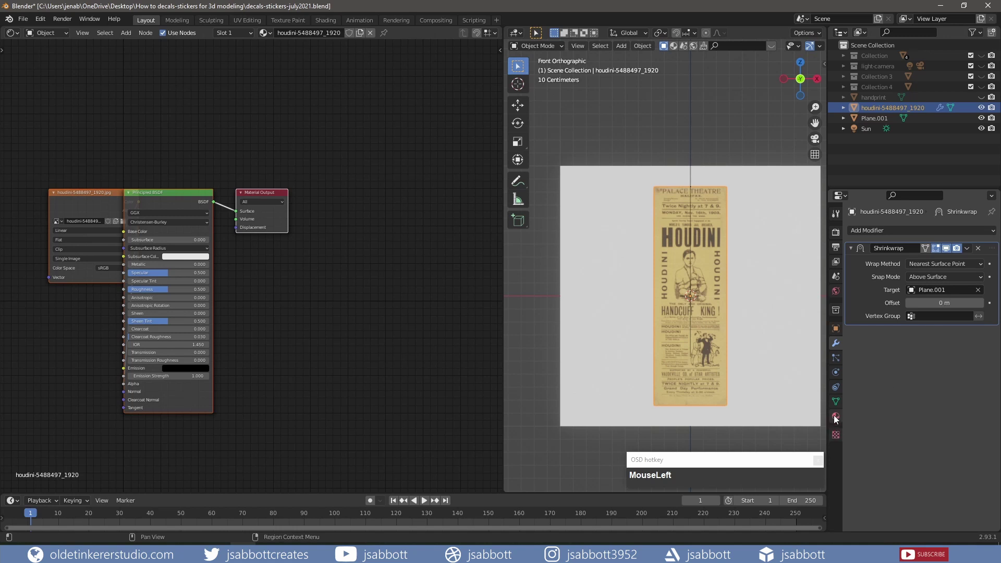
pyautogui.scroll(-3)
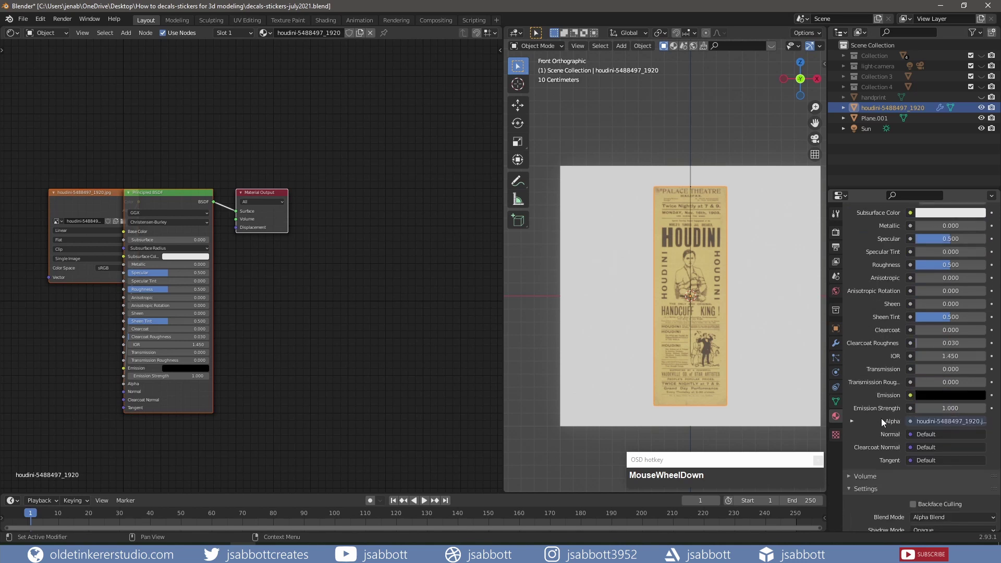
pyautogui.click(925, 450)
pyautogui.moveTo(775, 310); pyautogui.dragTo(737, 328)
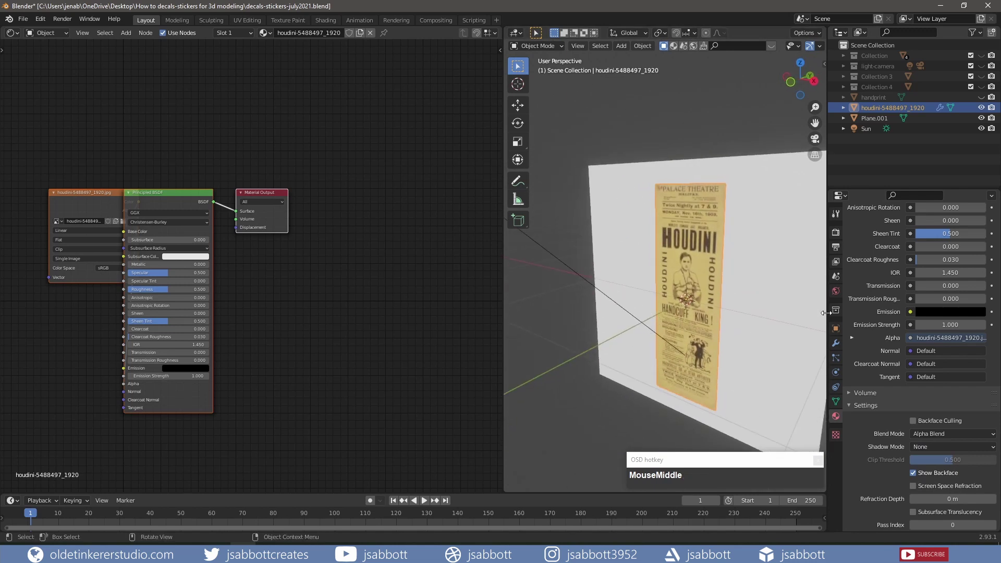
pyautogui.click(838, 346)
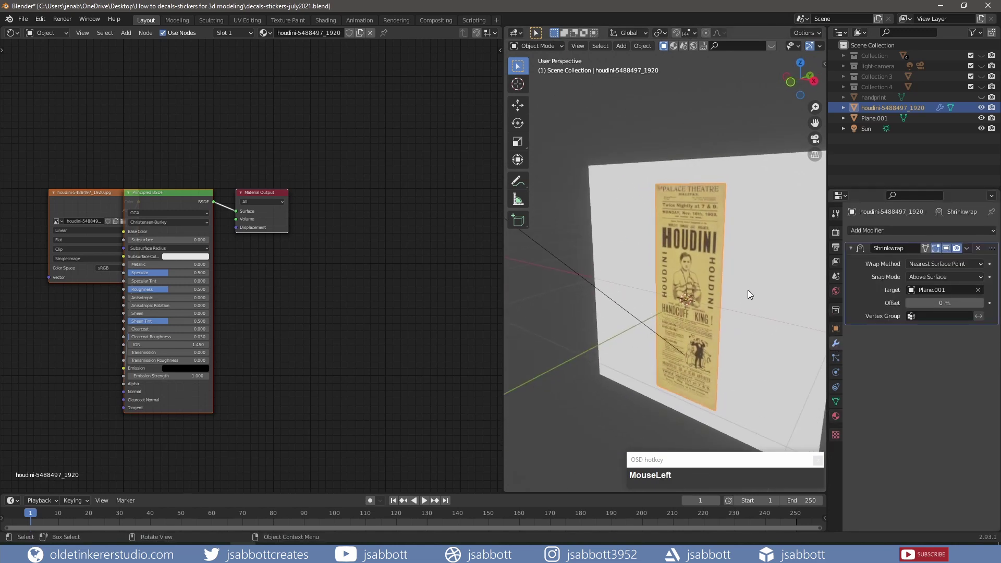
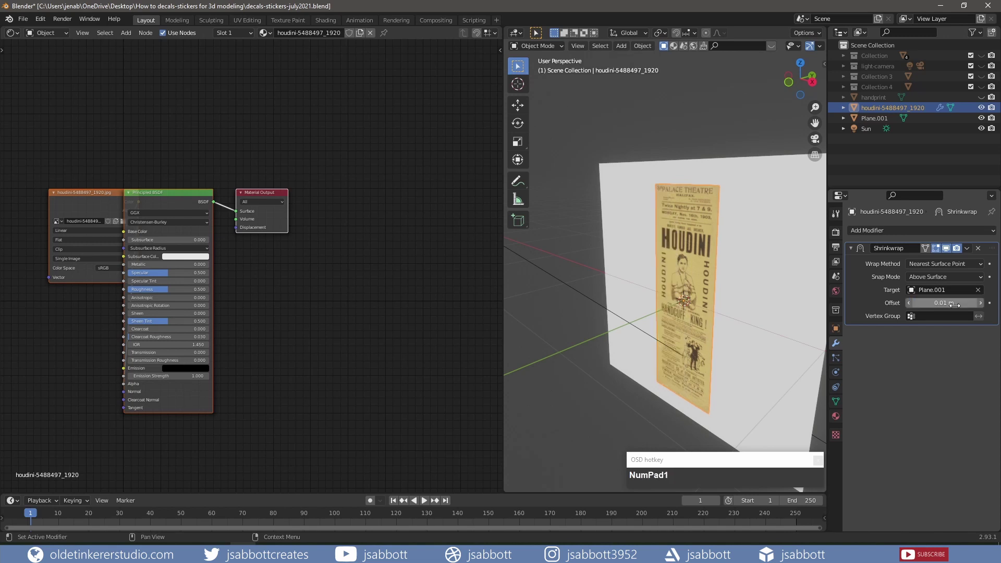
pyautogui.click(288, 197)
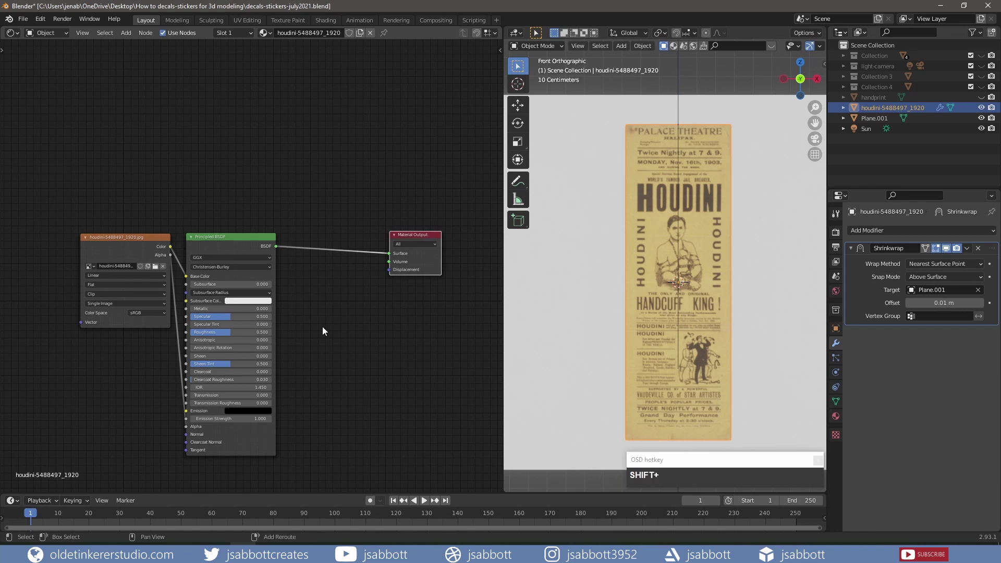
# - Add Diffuse BSDF, Transparent BSDF and Mix Shader nodes, wiring the diffuse into the mix
pyautogui.press('shift+a')
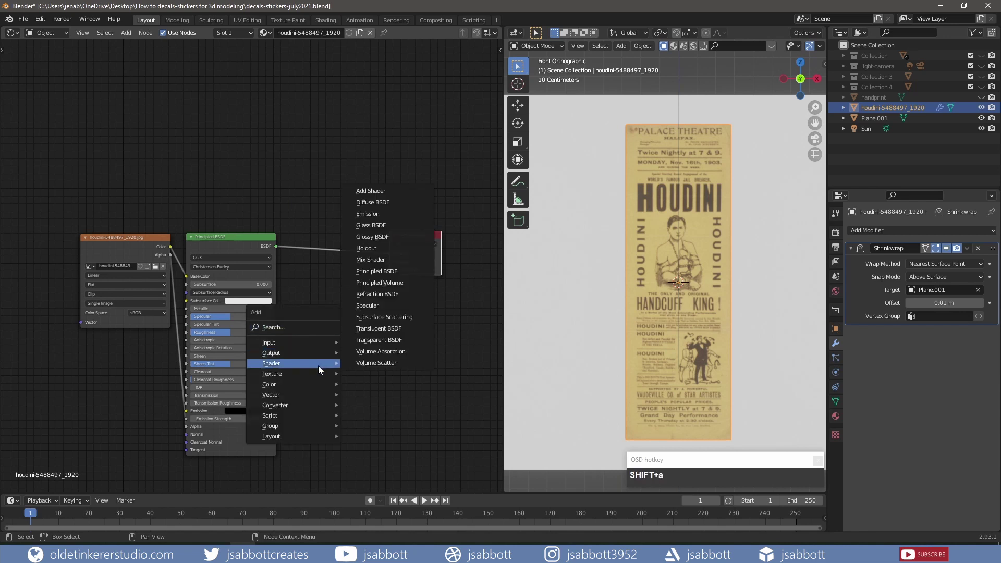
pyautogui.click(376, 209)
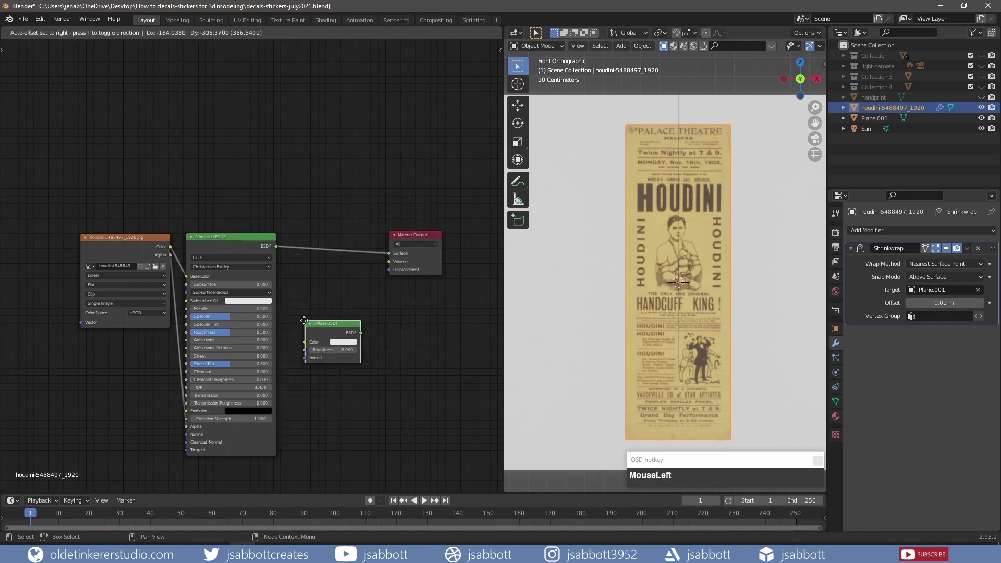
pyautogui.press('shift+a')
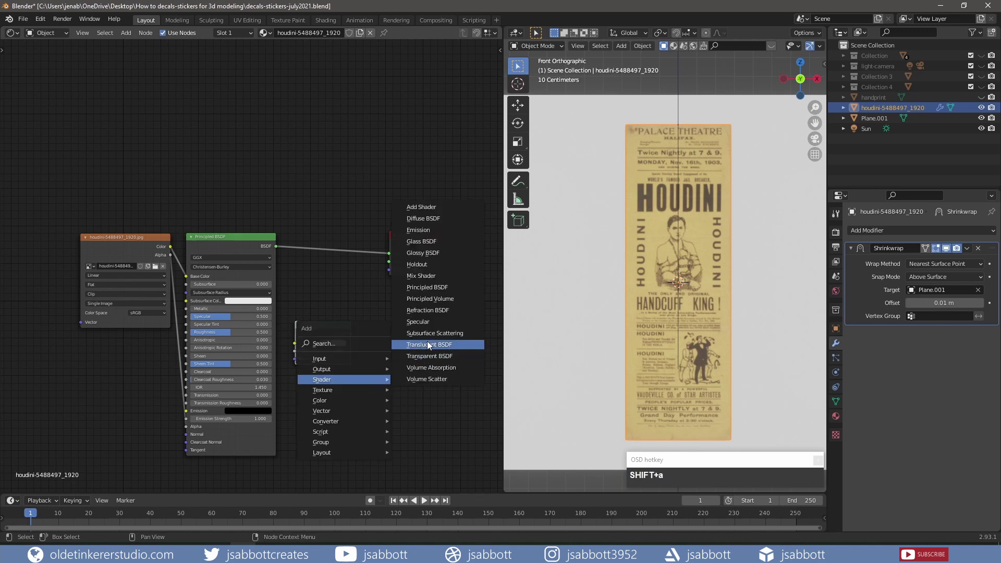
pyautogui.click(428, 358)
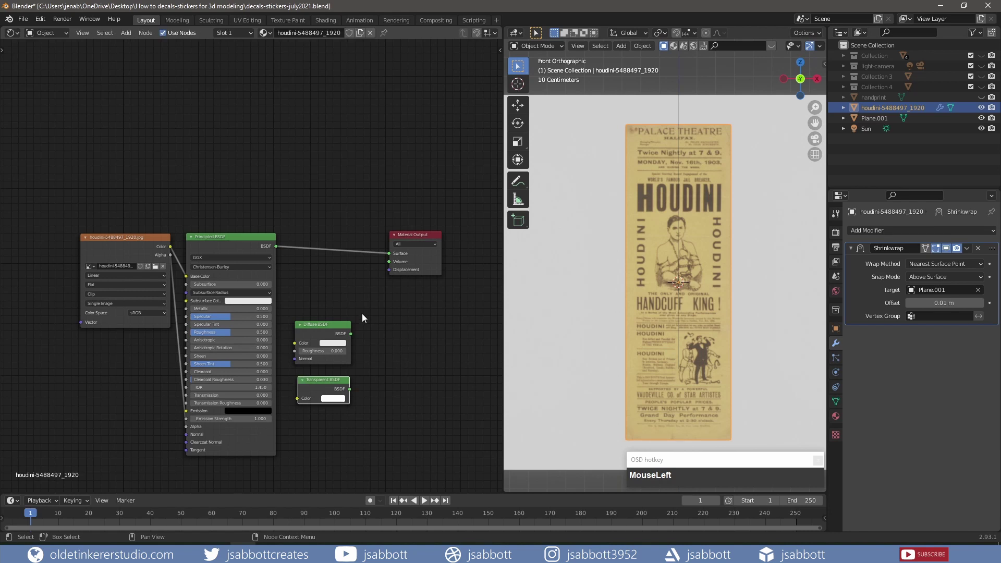
pyautogui.press('shift+a')
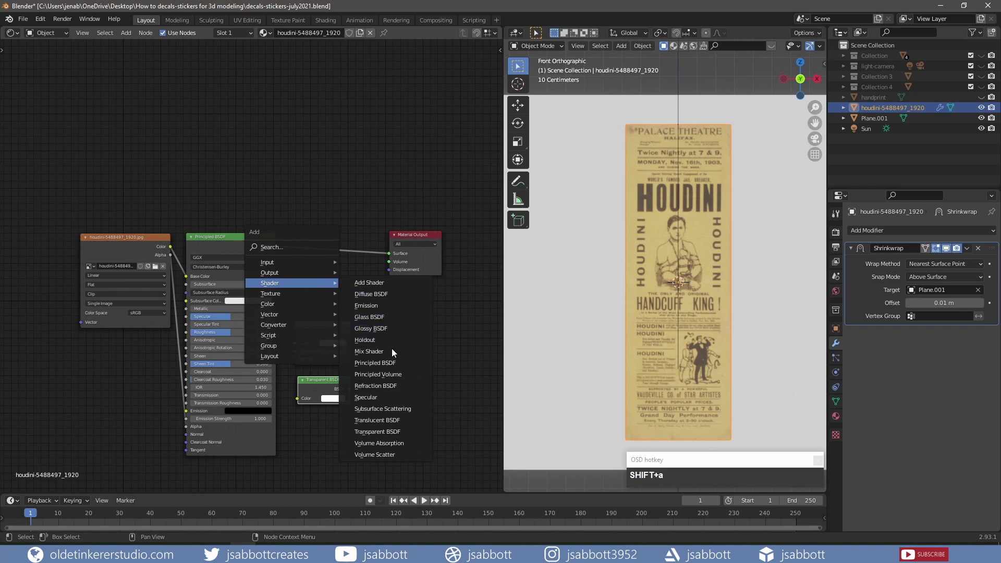
pyautogui.moveTo(396, 356); pyautogui.dragTo(337, 324)
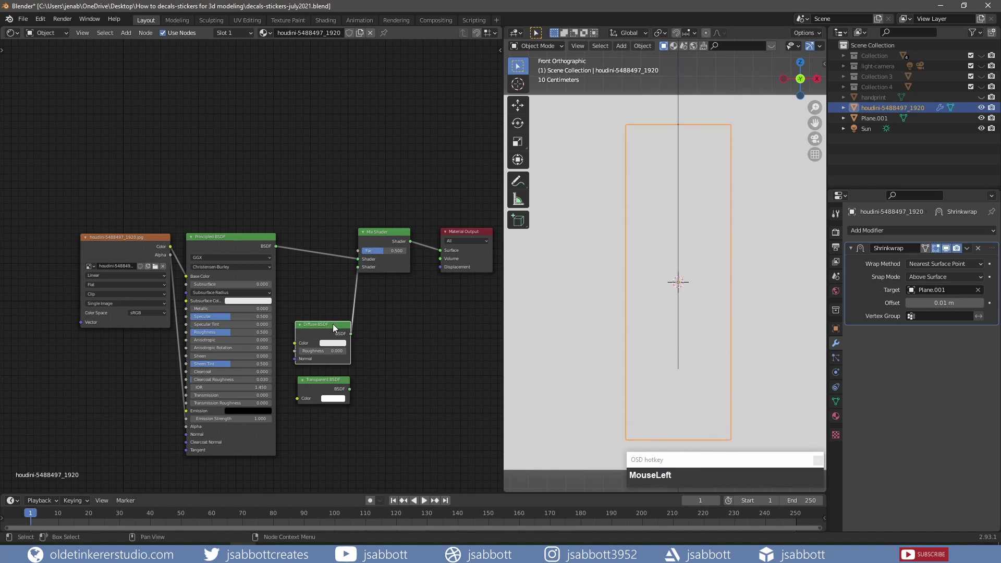
# - Feed a Noise Texture through a ColorRamp into the Mix Fac, sliding the black stop inward for torn patches
pyautogui.press('shift+a')
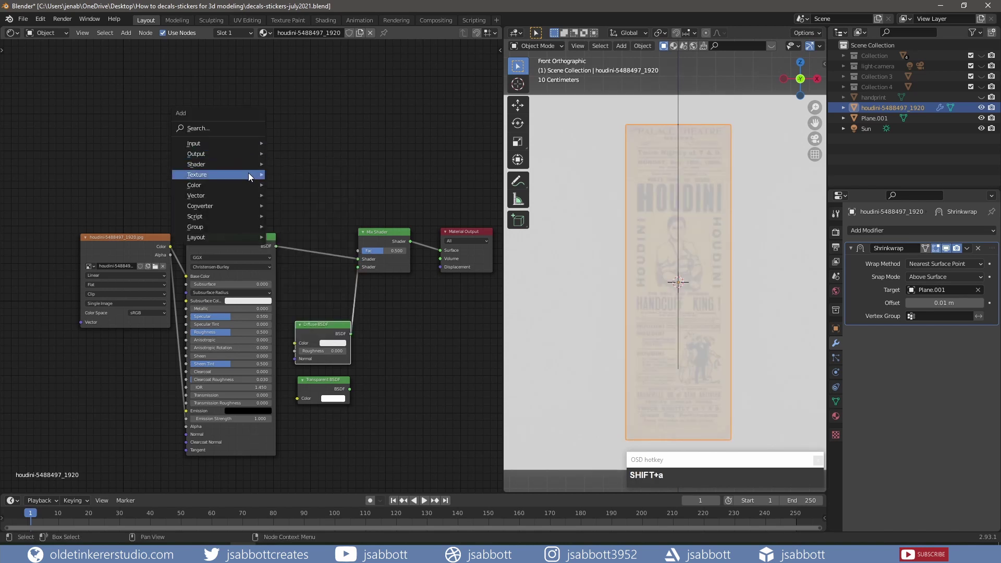
pyautogui.moveTo(302, 294); pyautogui.dragTo(356, 161)
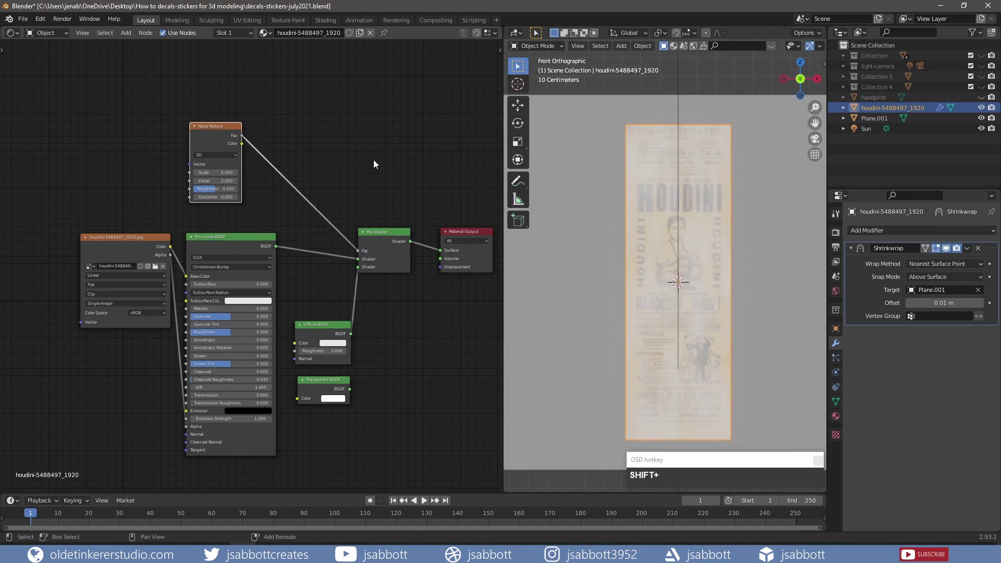
pyautogui.press('shift+a')
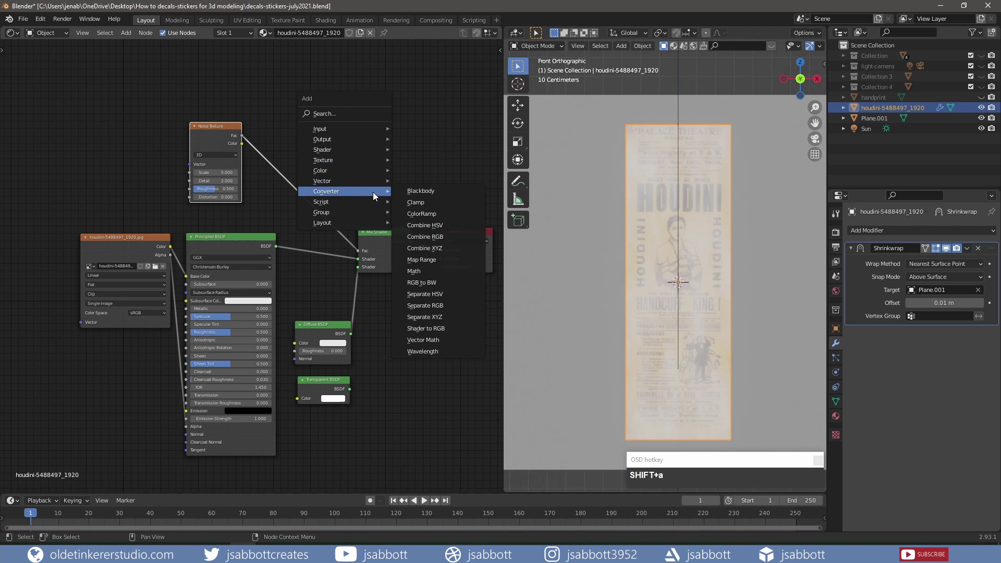
pyautogui.moveTo(428, 215); pyautogui.dragTo(338, 197)
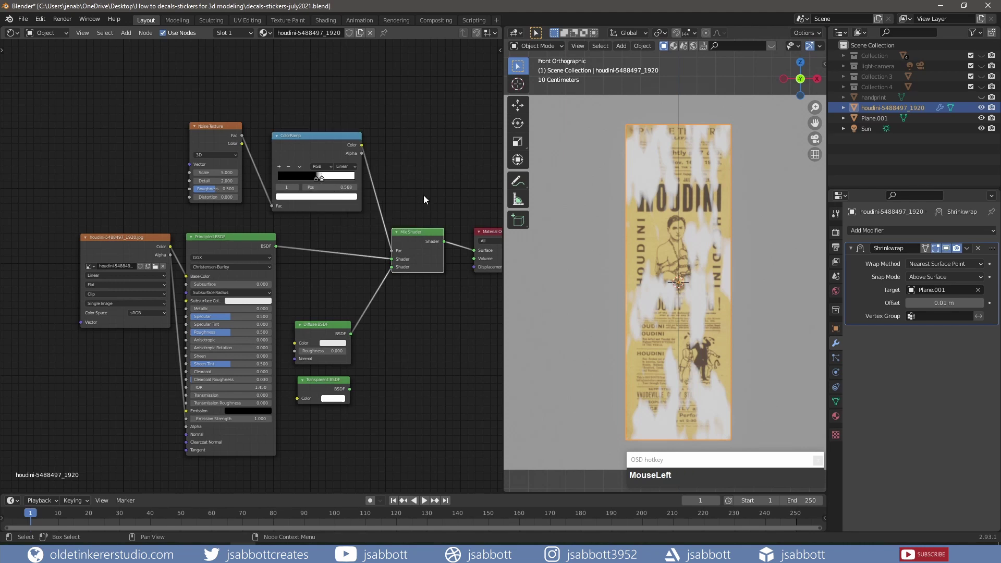
# - Duplicate the Mix Shader and ColorRamp so Transparent BSDF shows through, and adjust the Noise detail
pyautogui.press('shift+d')
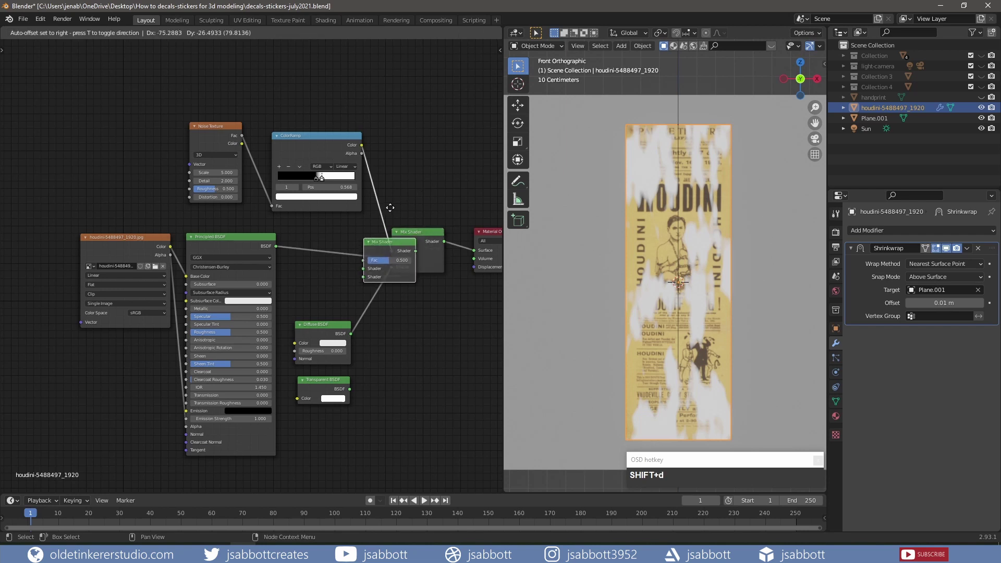
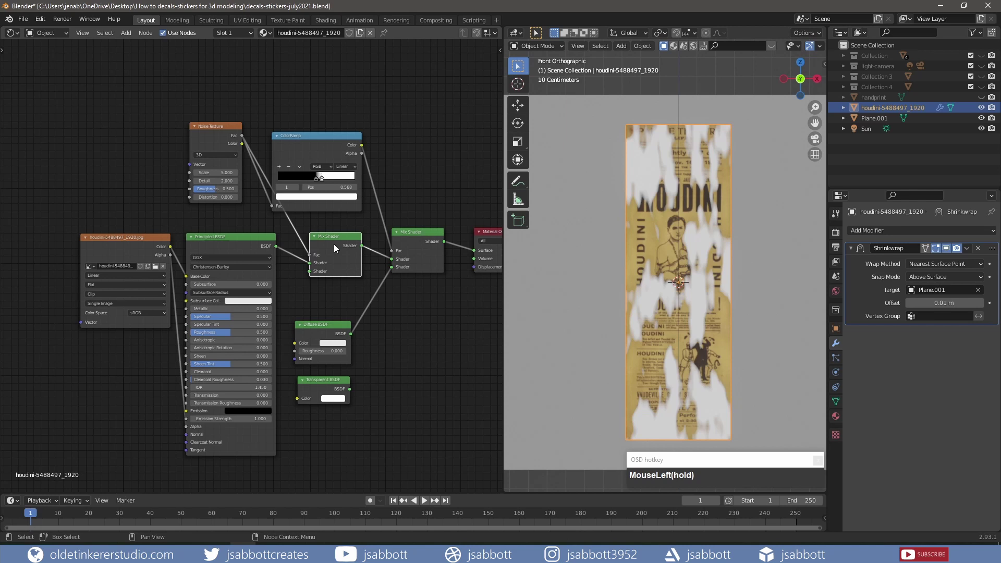
pyautogui.press('shift+d')
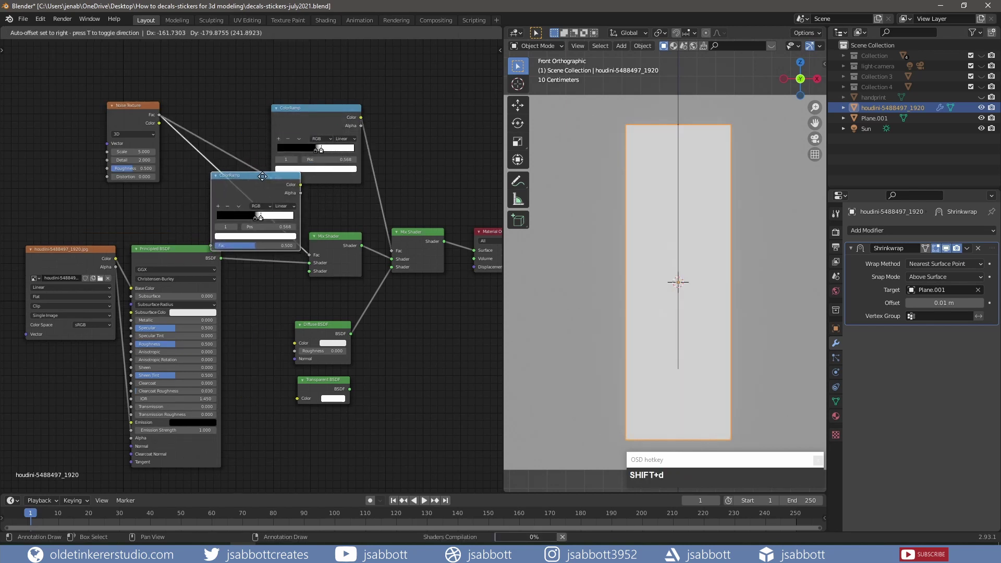
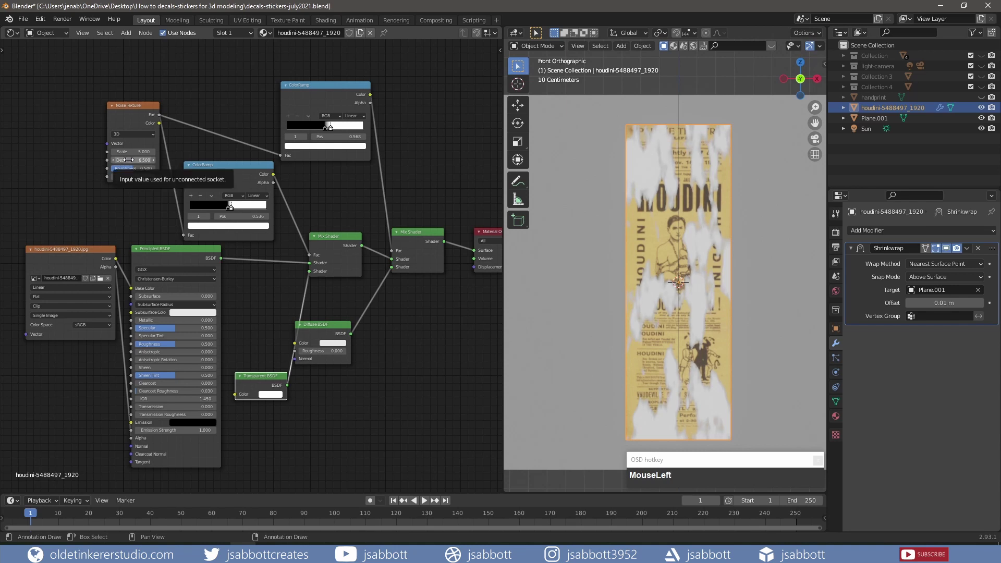
pyautogui.press('KP_8')
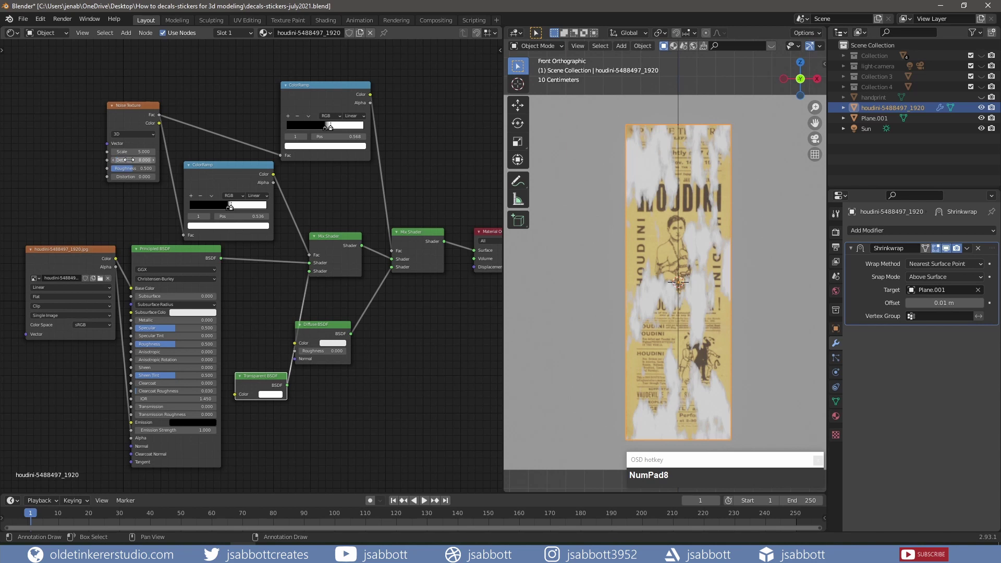
# - Drop a Bright/Contrast node onto the link from the Noise Texture to the ColorRamp
pyautogui.press('shift+a')
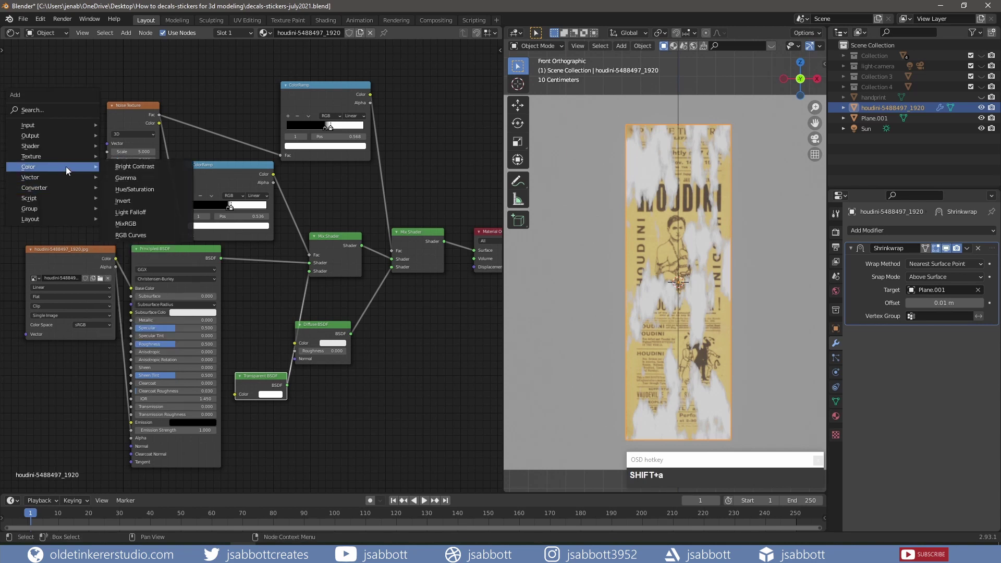
pyautogui.moveTo(120, 172); pyautogui.dragTo(186, 239)
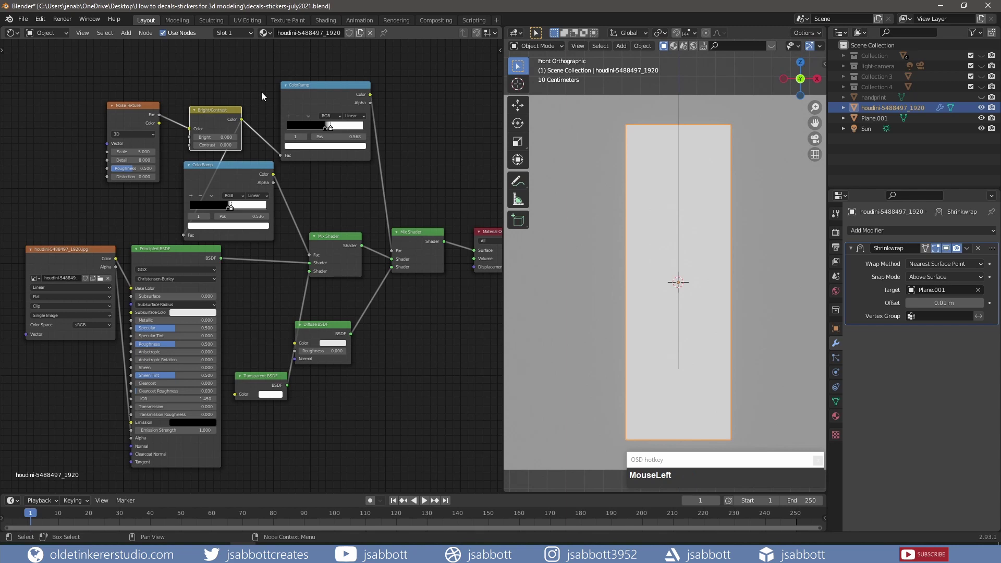